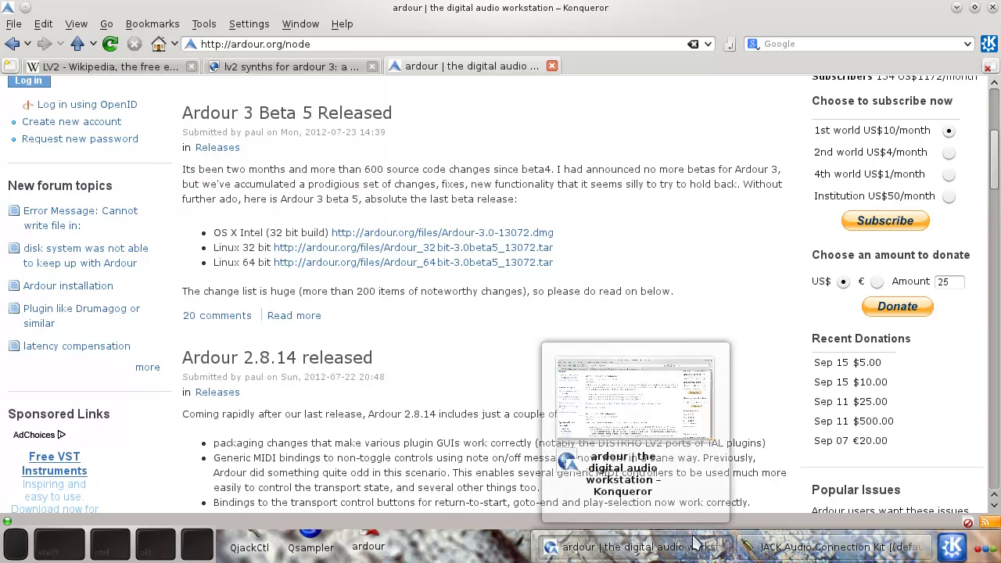
- Bring QjackCtl forward and look at its Patchbay, abandoning a new output socket
left_click(760, 548)
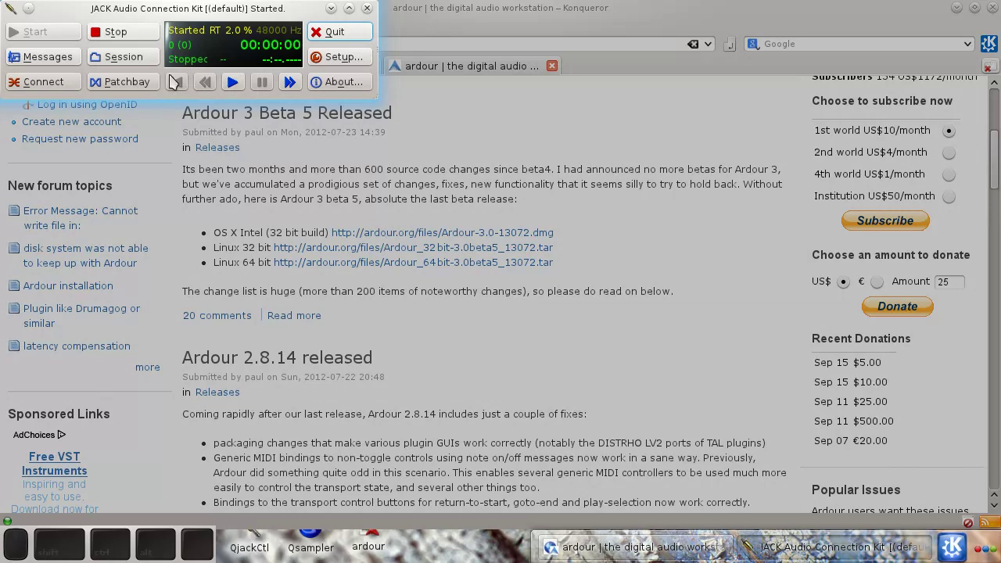
left_click(120, 83)
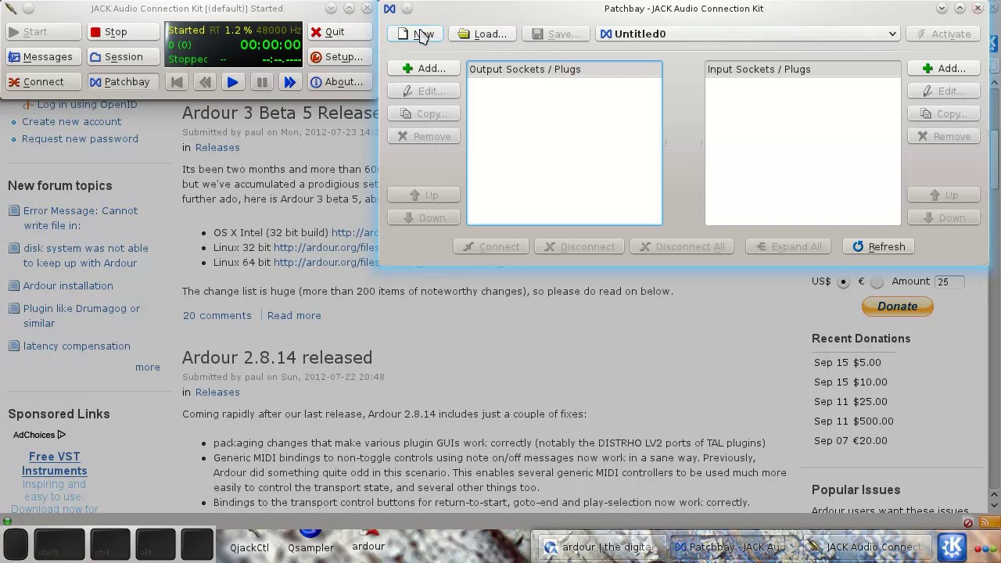
left_click(439, 75)
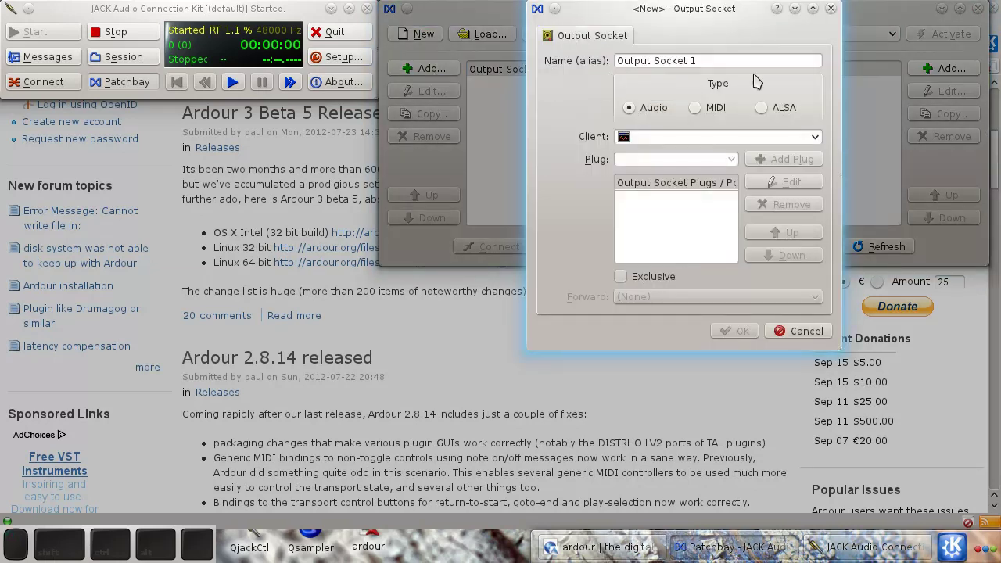
left_click(837, 13)
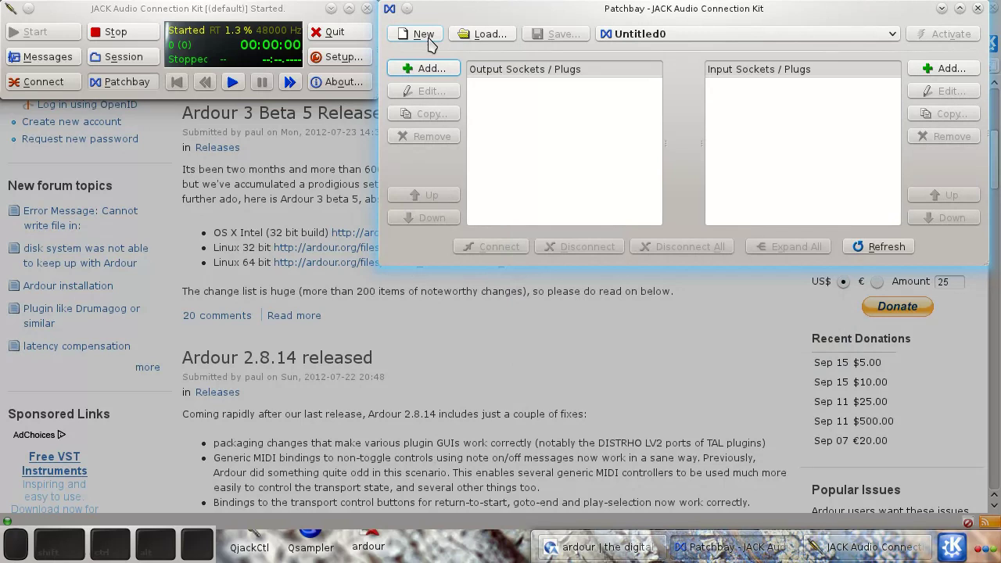
- Start a new patchbay definition, dismiss the snapshot prompt and close the Patchbay
left_click(433, 41)
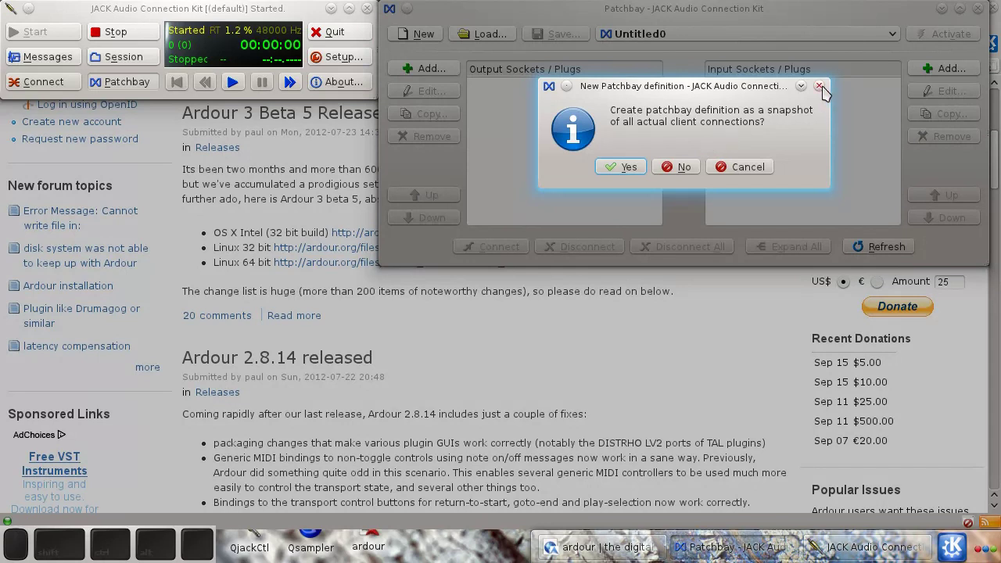
left_click(831, 90)
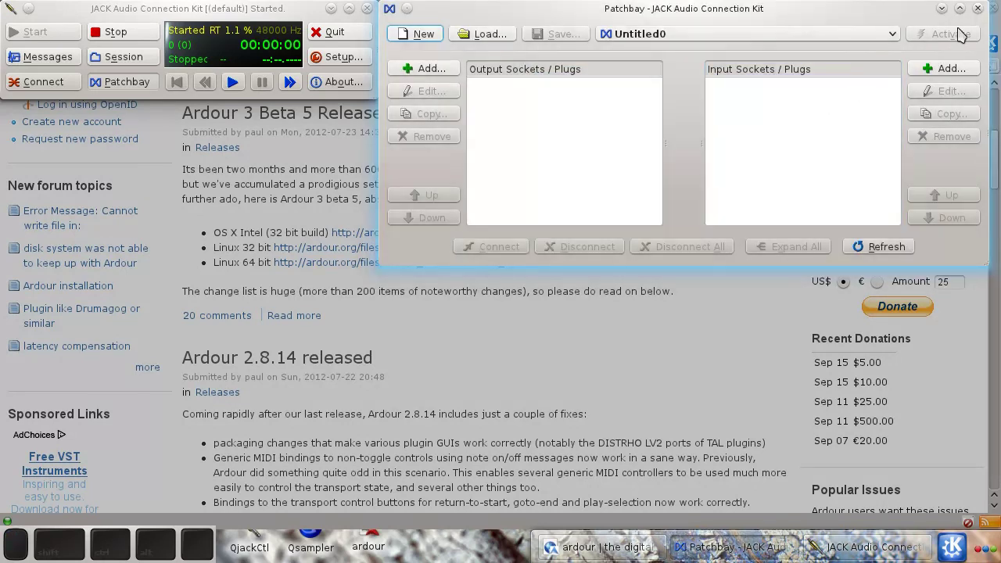
left_click(983, 16)
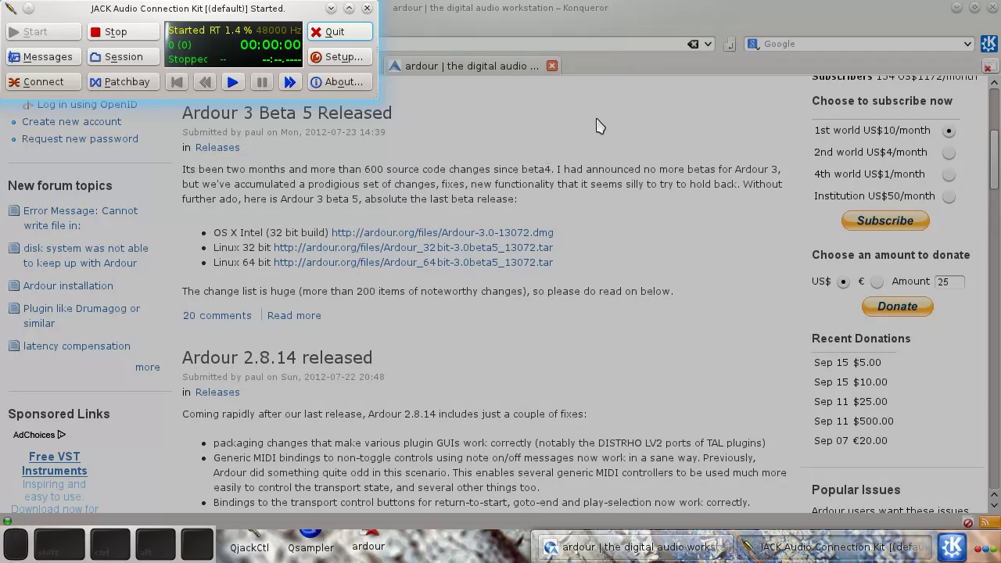
- Switch Konqueror to the 'LV2 synths for Ardour 3' article and begin reading down it
left_click(602, 123)
left_click(305, 74)
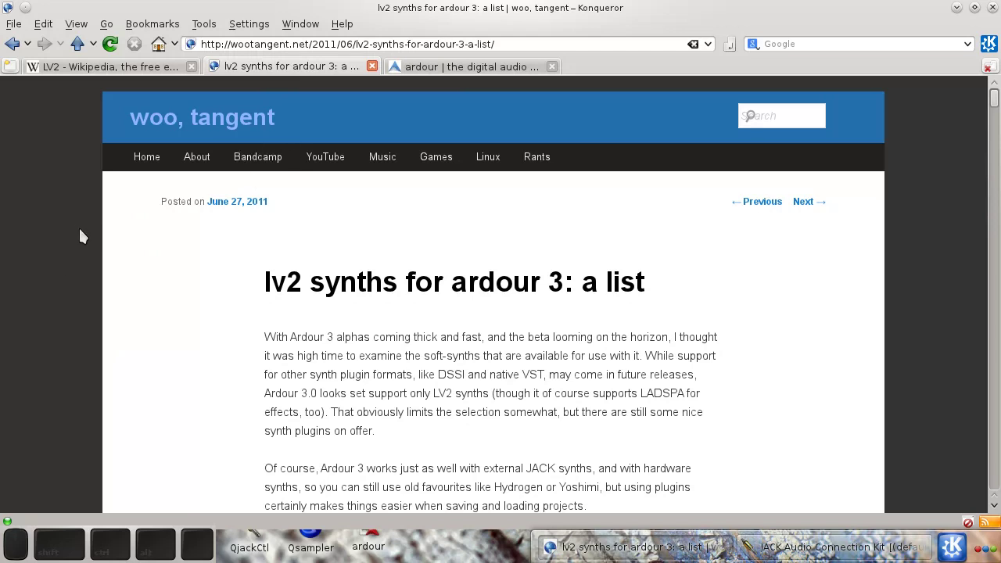
scroll("down", 3)
scroll("down", 3)
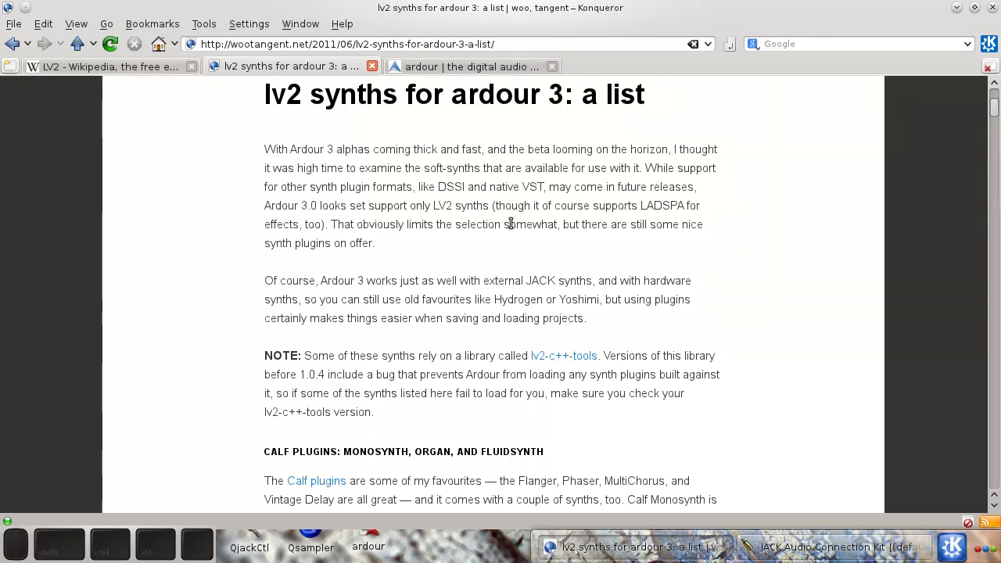
scroll("down", 3)
- Page down through the article to the ll-plugins section on Rudolf 556
key("Page_Down")
key("Page_Down")
key("Page_Down")
key("Page_Down")
key("Page_Down")
key("Page_Down")
key("Page_Down")
key("Page_Down")
key("Page_Down")
key("Page_Up")
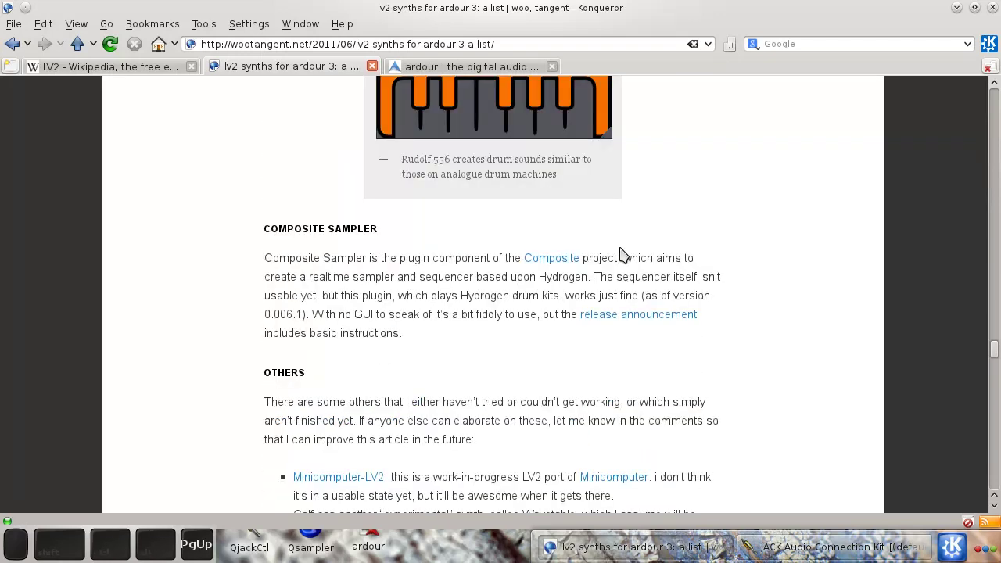
key("Page_Up")
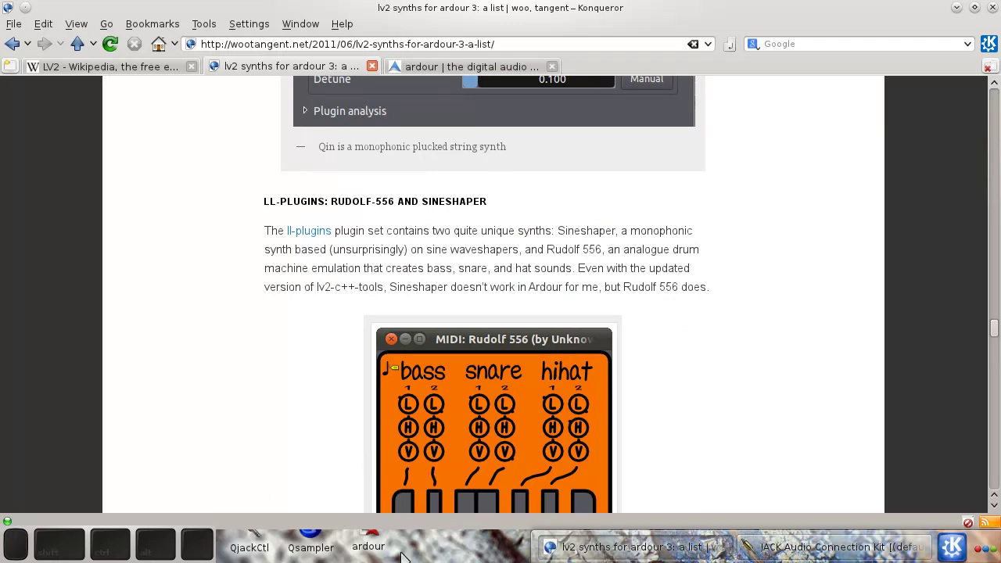
- Launch Ardour and create a new session named lv2 without a template
left_click(386, 541)
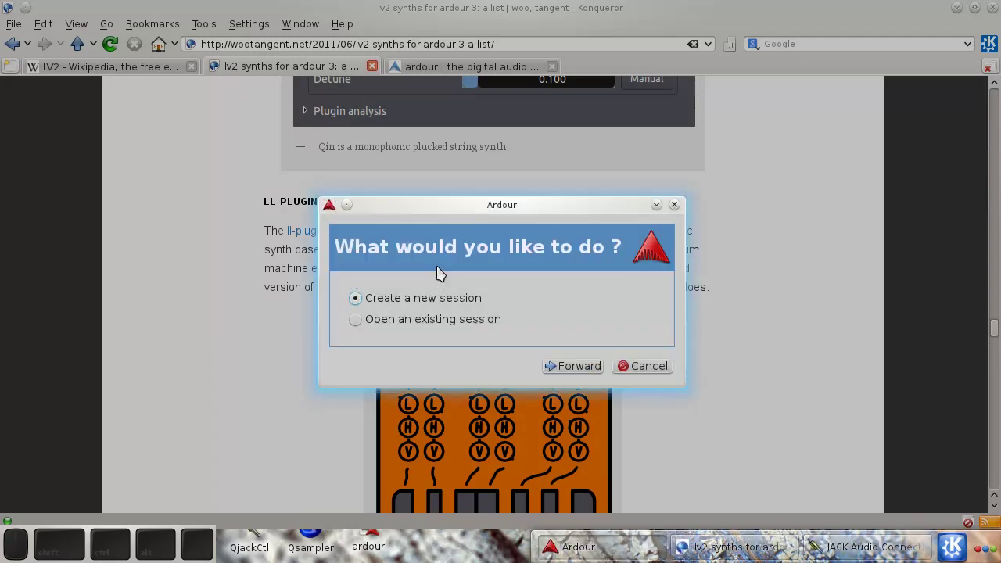
left_click(599, 369)
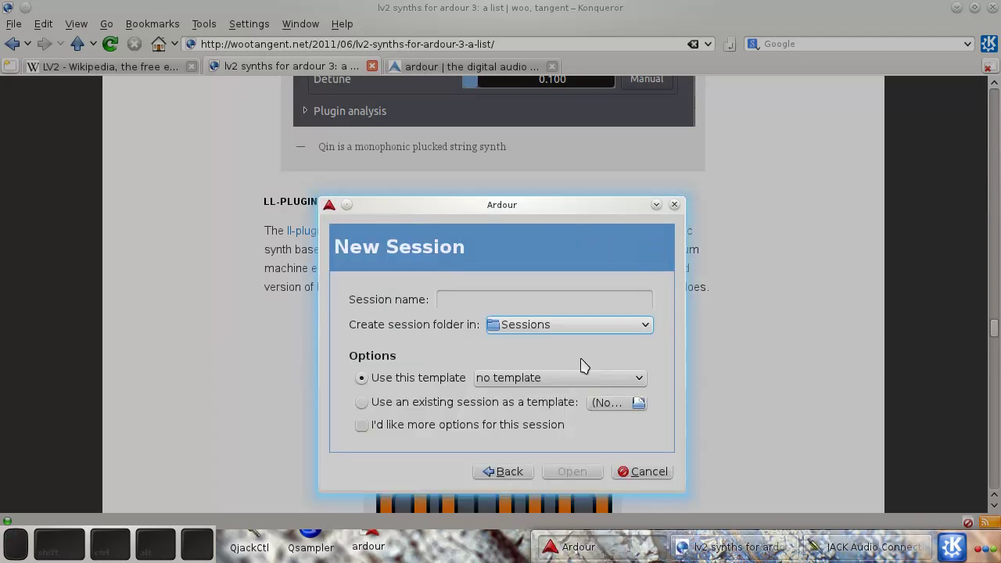
left_click(479, 294)
key("l")
key("v")
key("2")
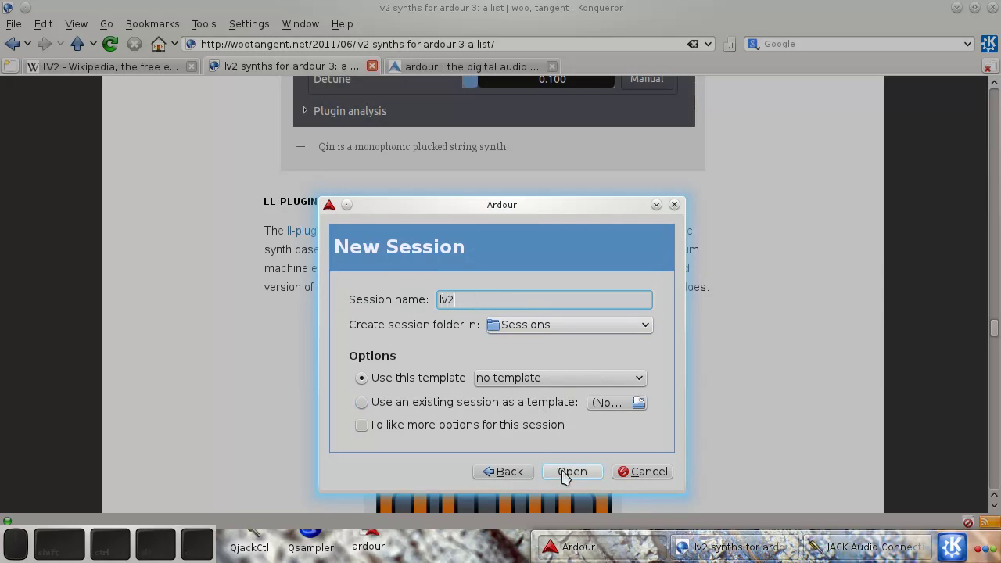
left_click(570, 474)
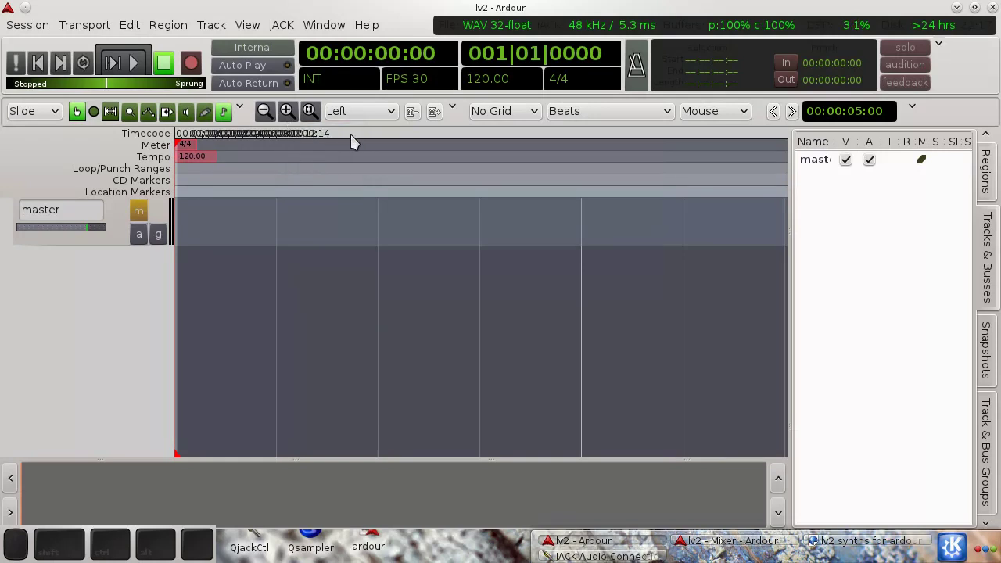
left_click(291, 116)
left_click(271, 117)
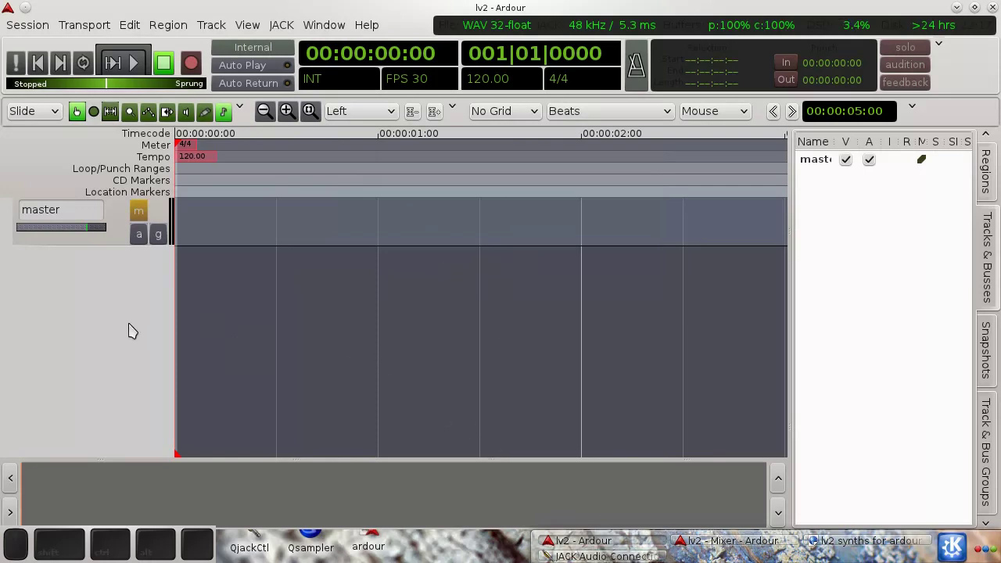
- Add a MIDI track named Piano with LinuxSampler as its instrument
right_click(126, 310)
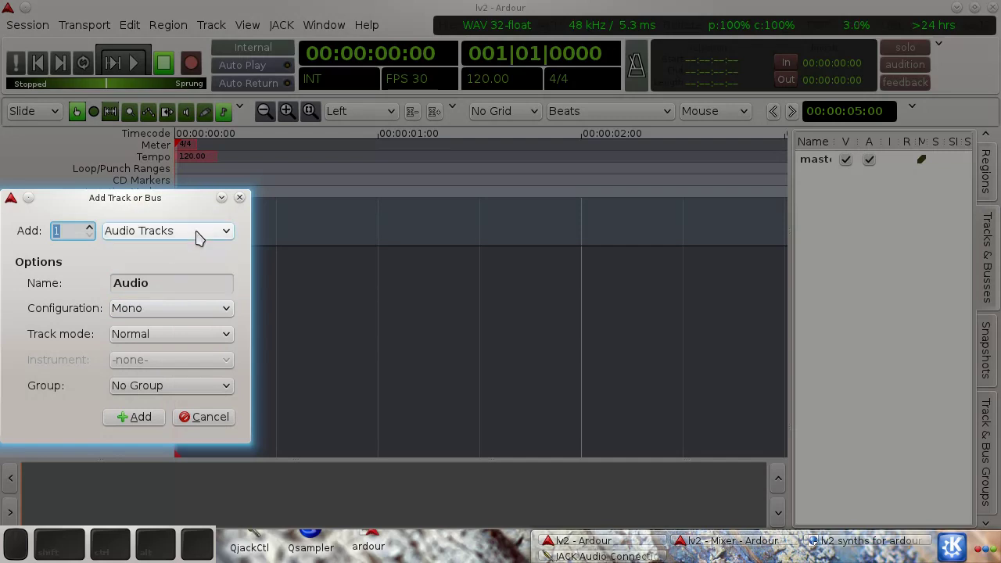
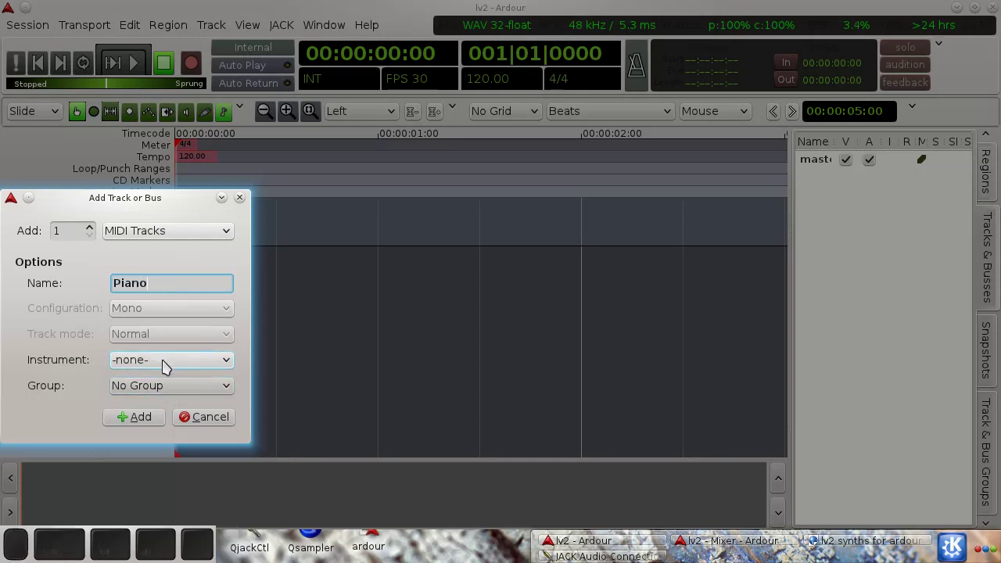
left_click(165, 358)
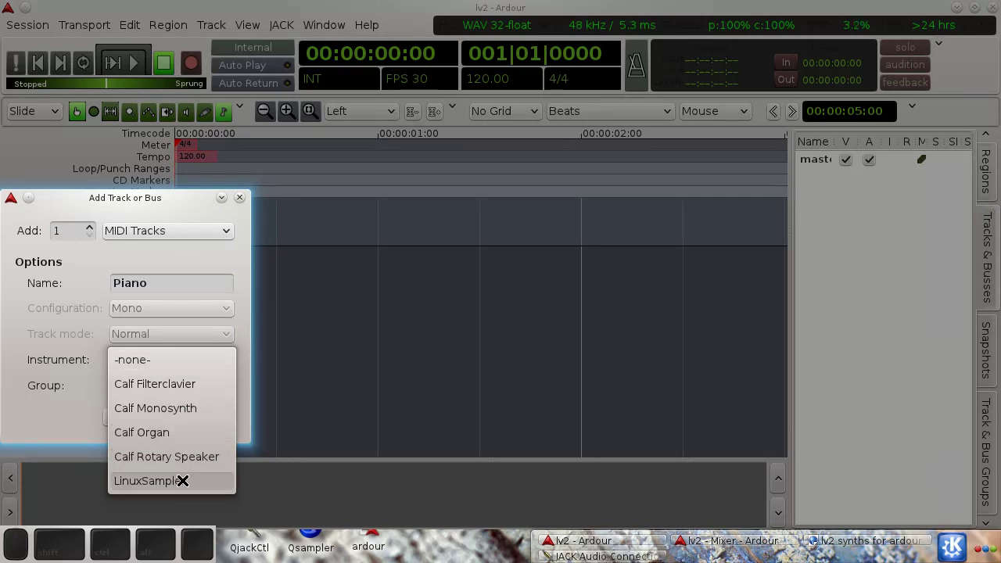
left_click(184, 479)
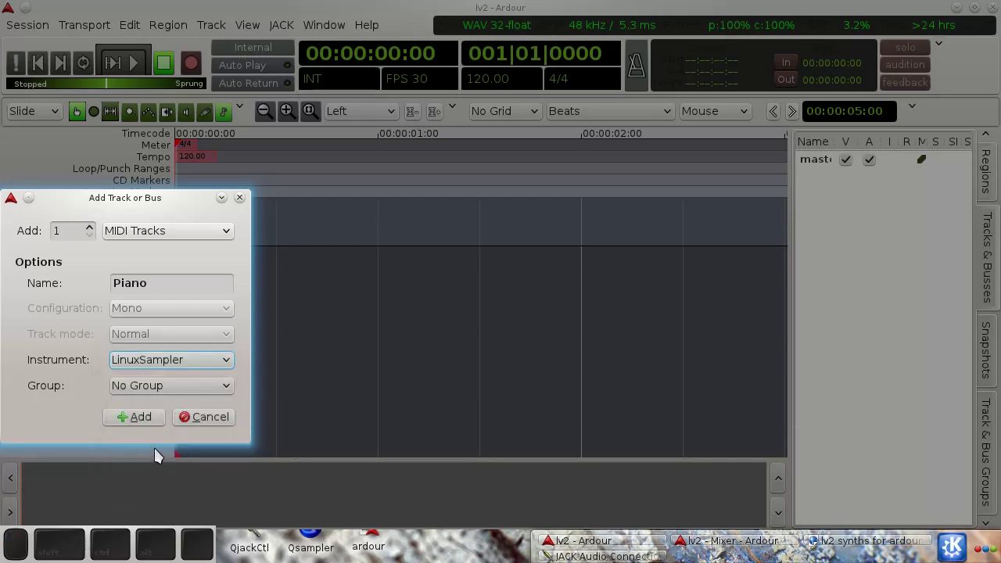
left_click(145, 424)
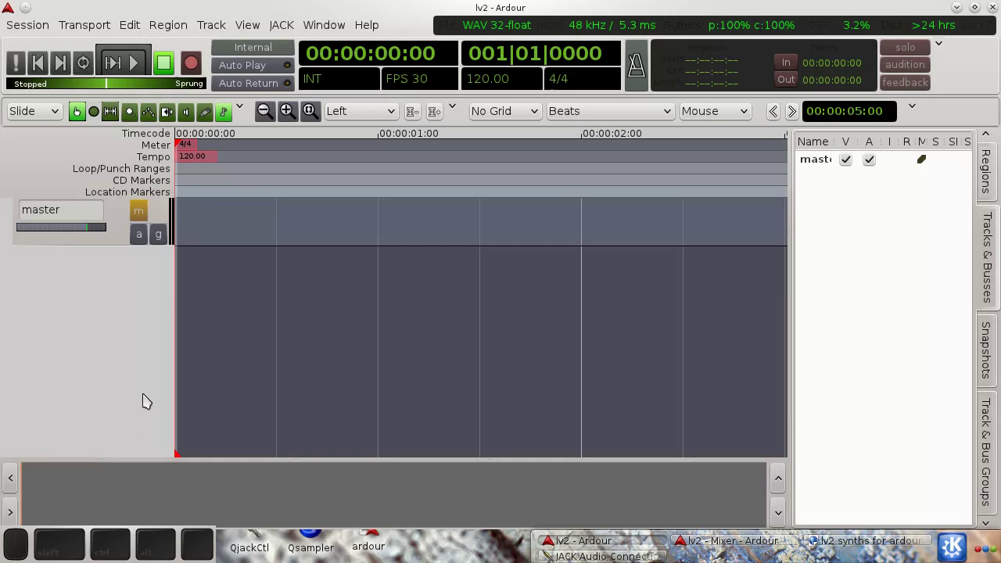
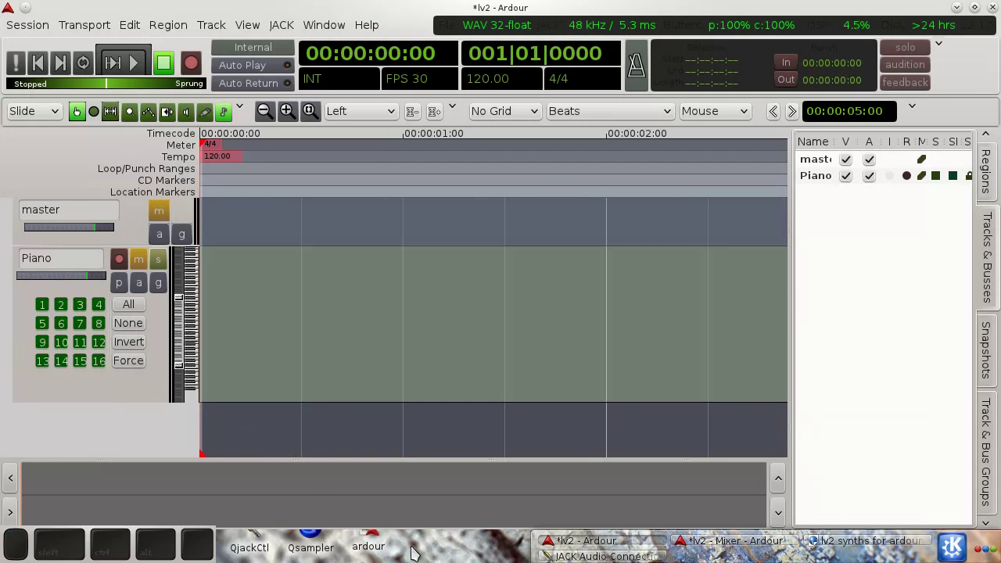
- Bring up Qsampler and open the setup for sampler channel 0 with the SFZ engine
left_click(423, 546)
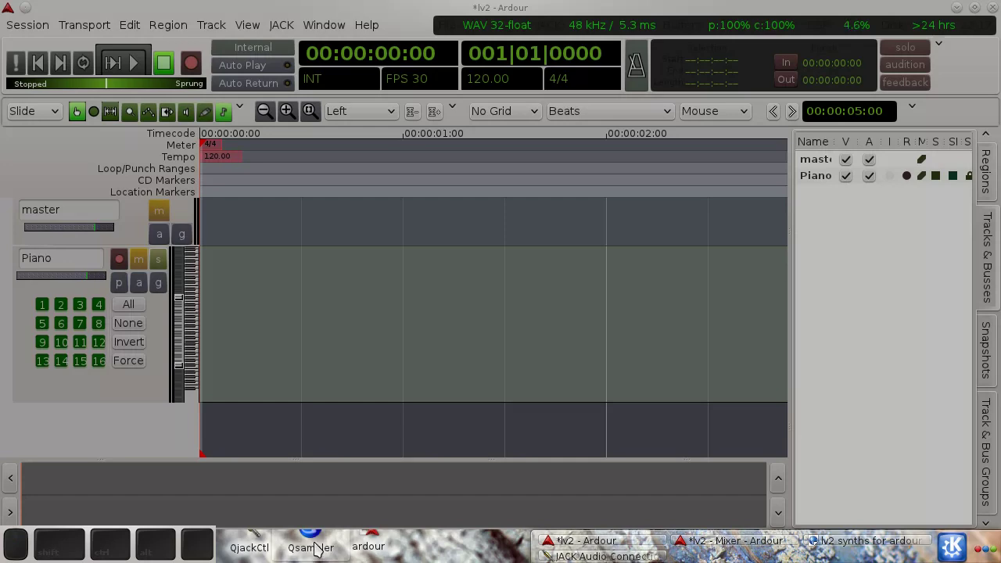
left_click(322, 546)
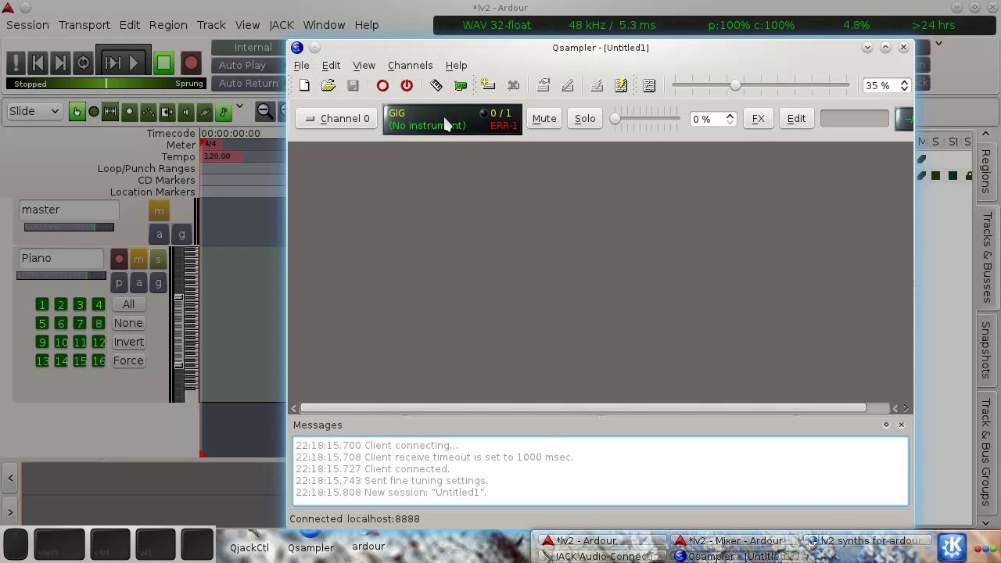
right_click(452, 121)
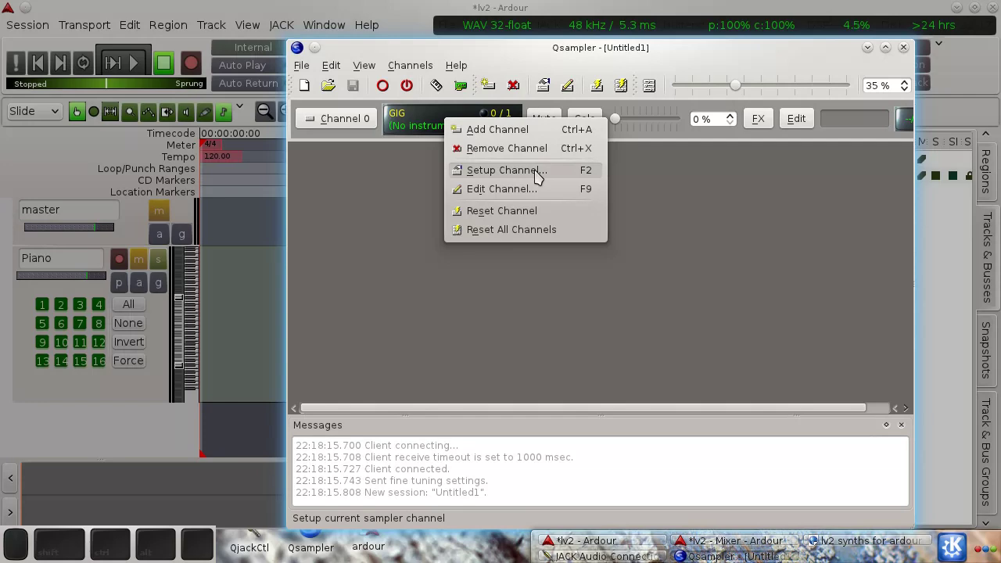
left_click(540, 174)
left_click_drag(688, 159, 552, 203)
- Load SalamanderGrandPianoV2.sfz as channel 0's instrument and apply it
left_click(768, 185)
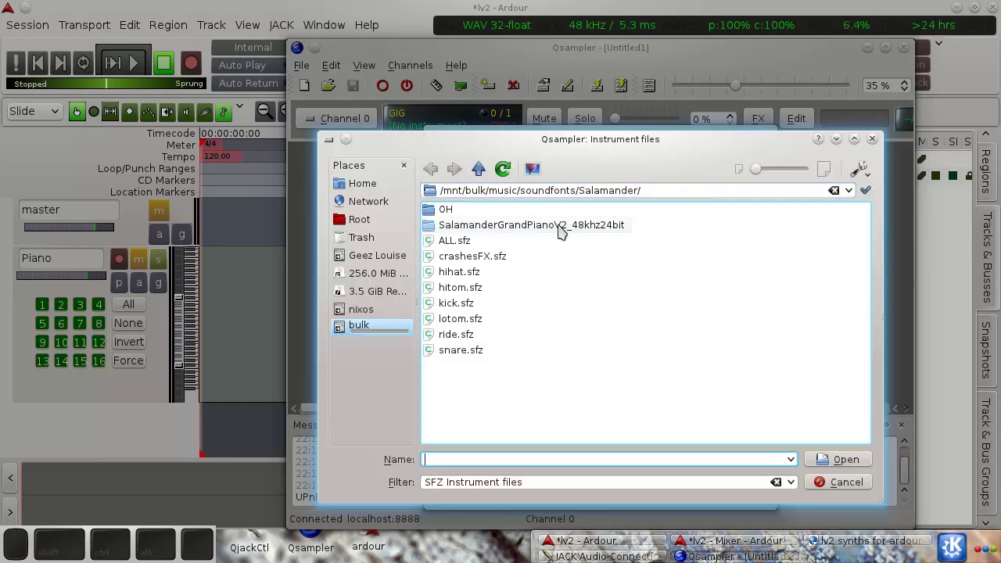
left_click(563, 228)
left_click(534, 228)
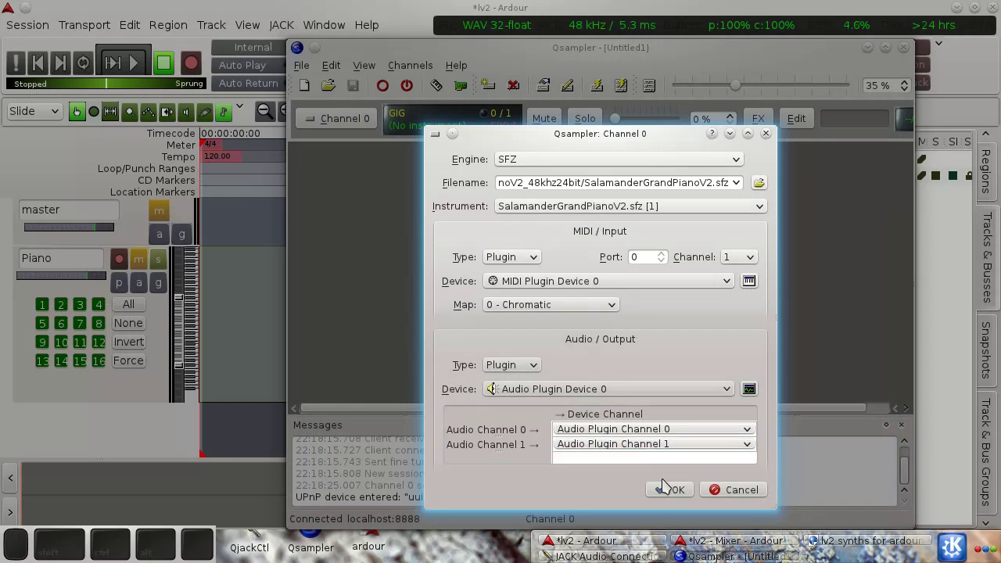
left_click(675, 492)
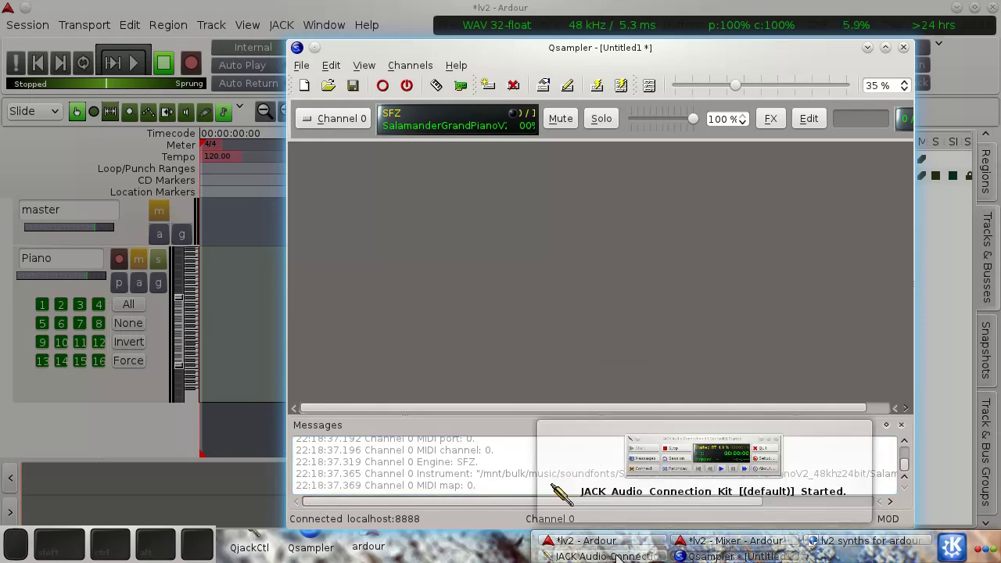
- Look over the JACK connections window from QjackCtl and close it again
left_click(624, 559)
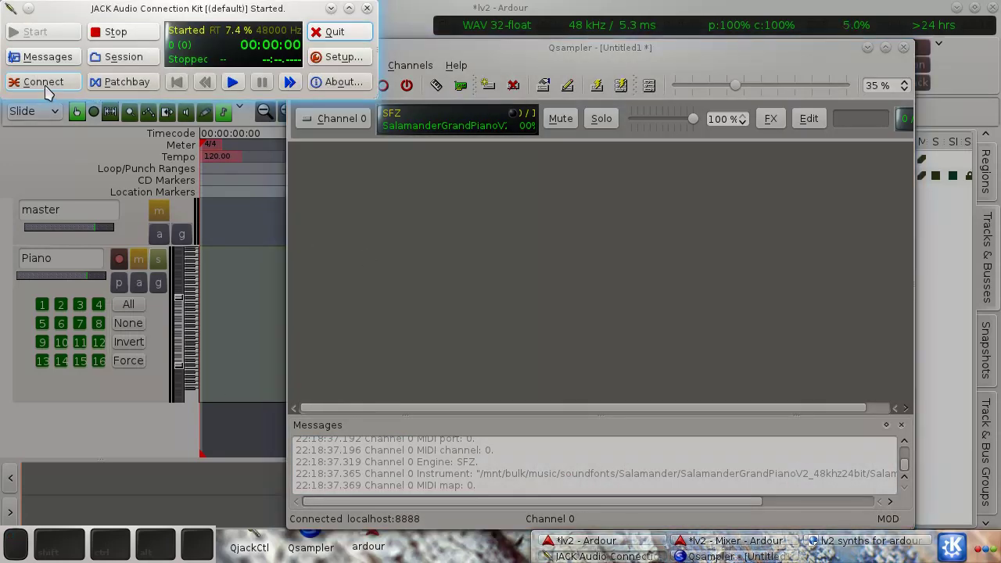
left_click(52, 86)
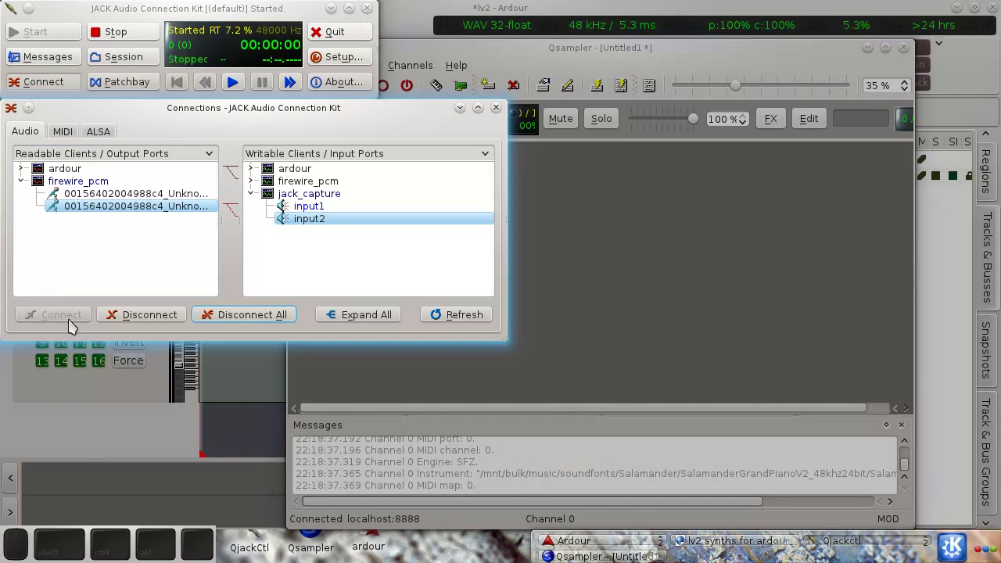
left_click(68, 133)
left_click(105, 132)
left_click(505, 112)
left_click(383, 278)
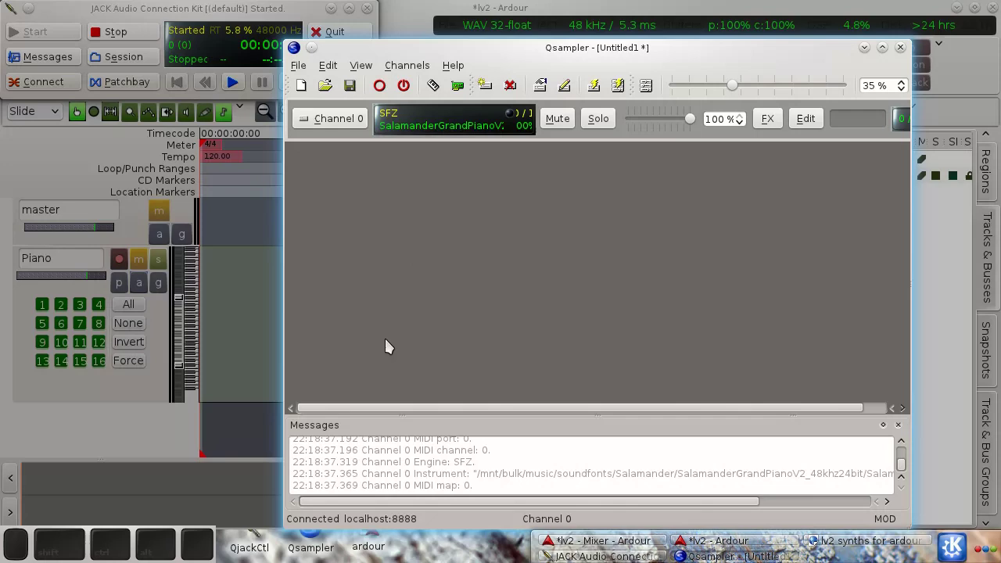
left_click_drag(195, 335, 220, 407)
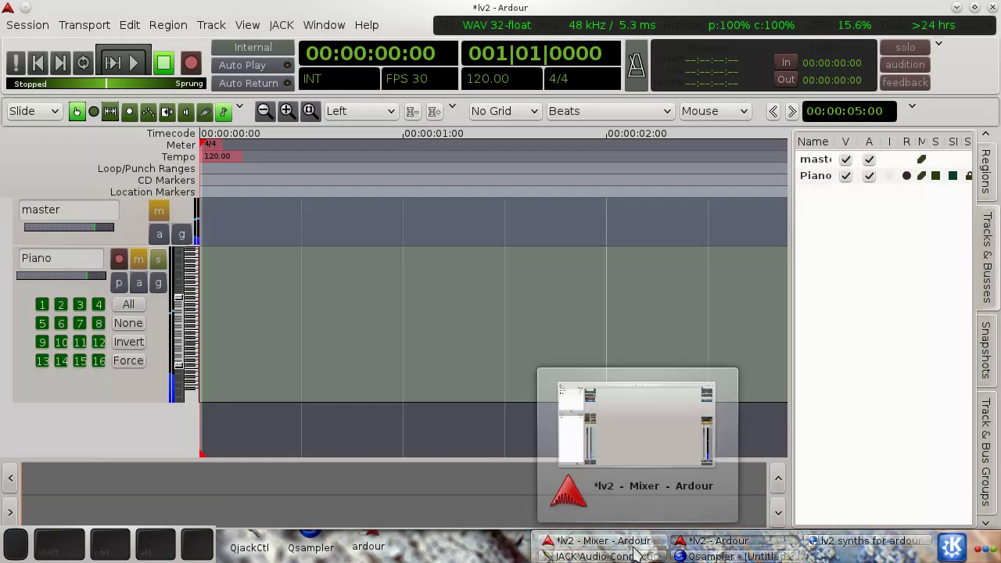
- Reopen JACK connections on the Audio tab with Ardour outputs and jack_capture inputs expanded
left_click(627, 557)
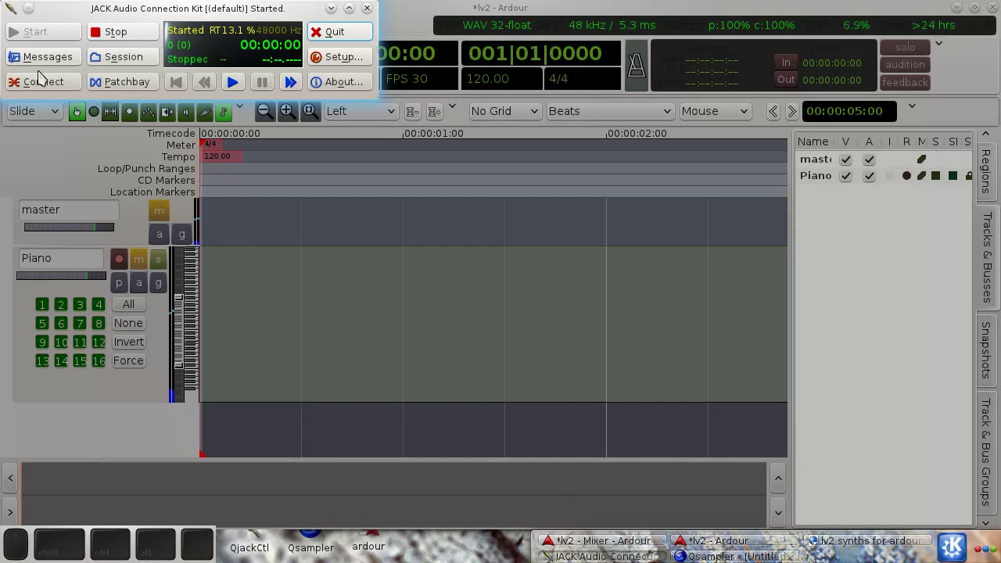
left_click(48, 81)
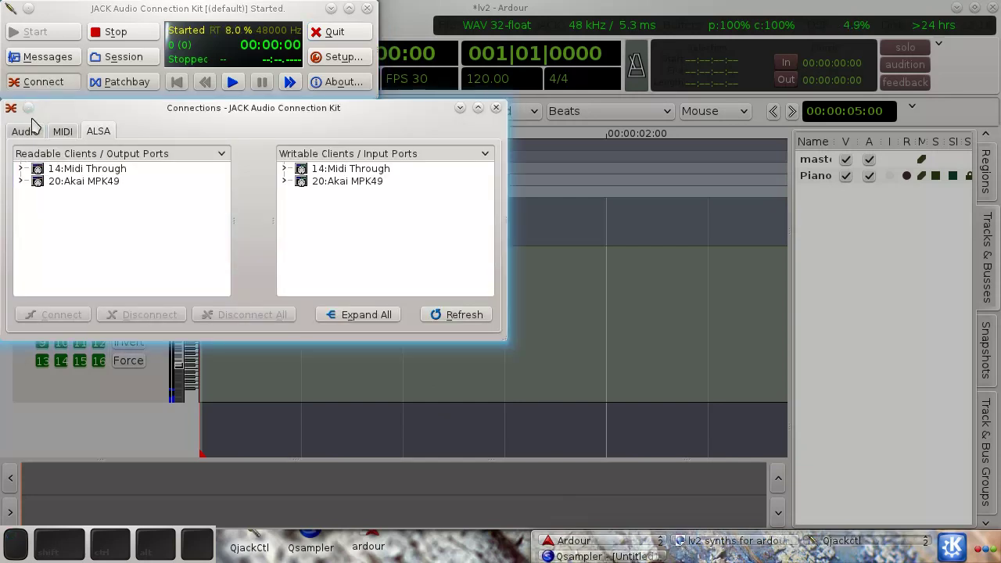
left_click(37, 133)
left_click(23, 173)
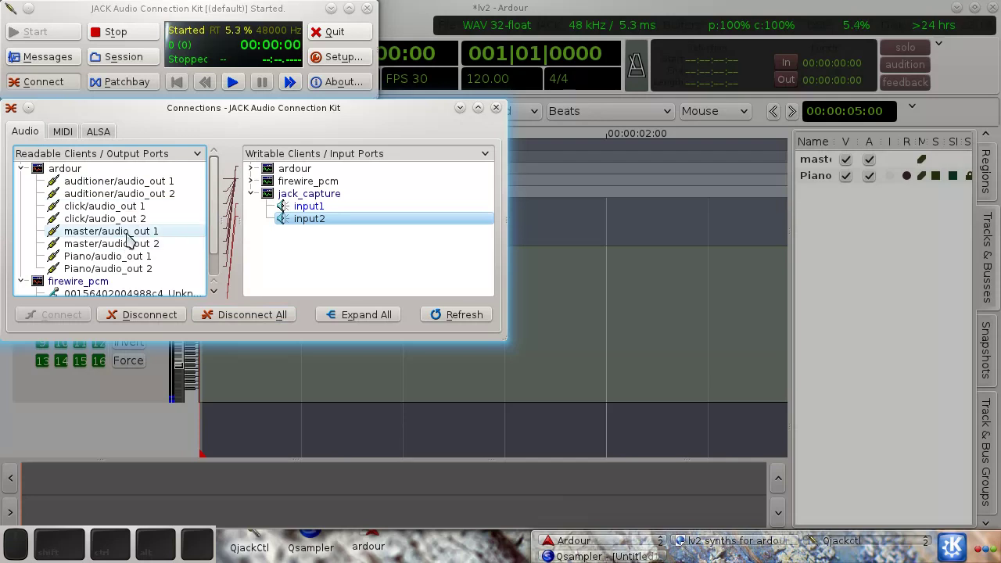
left_click(134, 237)
- Connect master/audio_out 1 and 2 to jack_capture input1 and input2, then return to Ardour
left_click(302, 207)
left_click(84, 317)
left_click(133, 247)
left_click(312, 207)
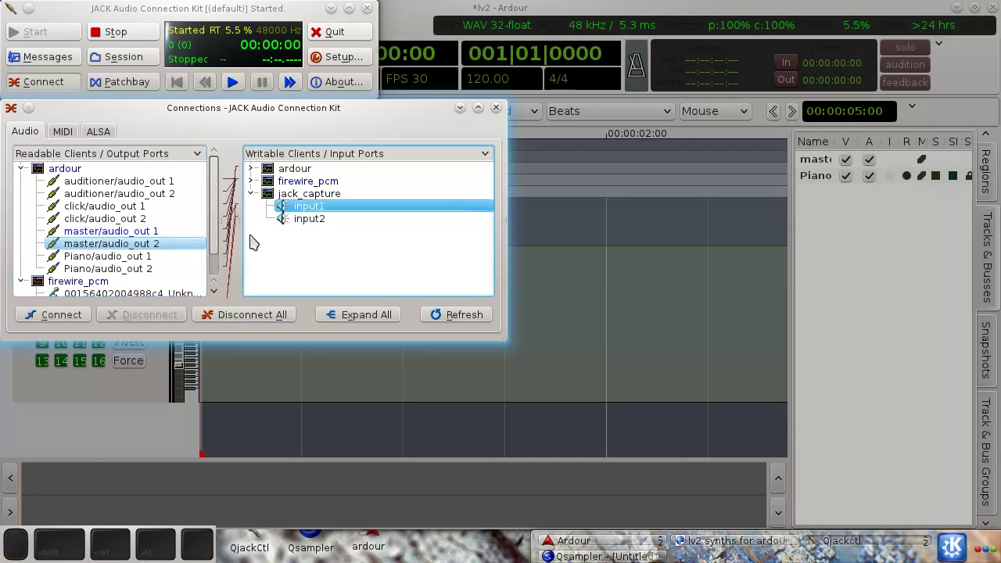
left_click(325, 221)
left_click(90, 316)
left_click(147, 237)
left_click(301, 209)
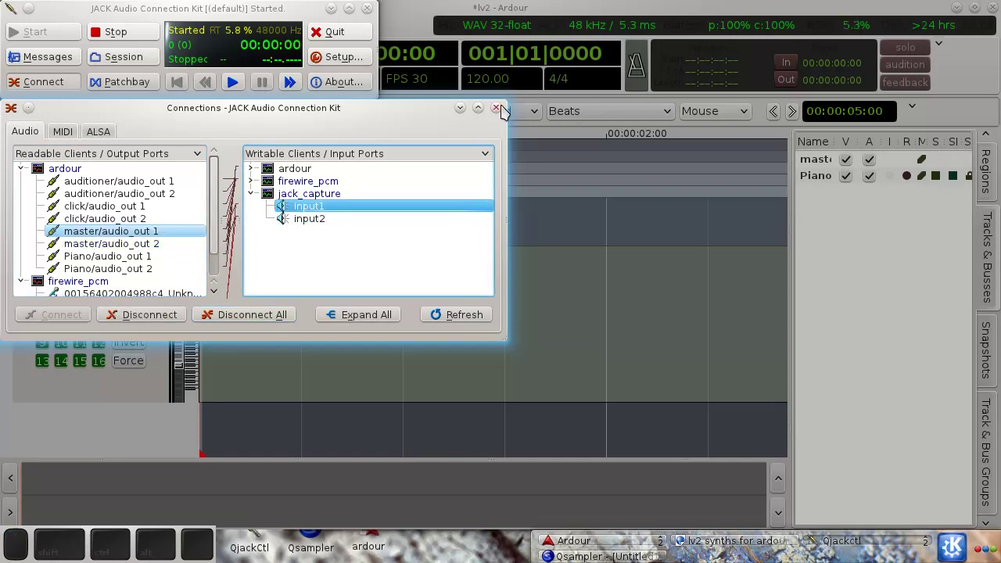
left_click(507, 111)
left_click(195, 342)
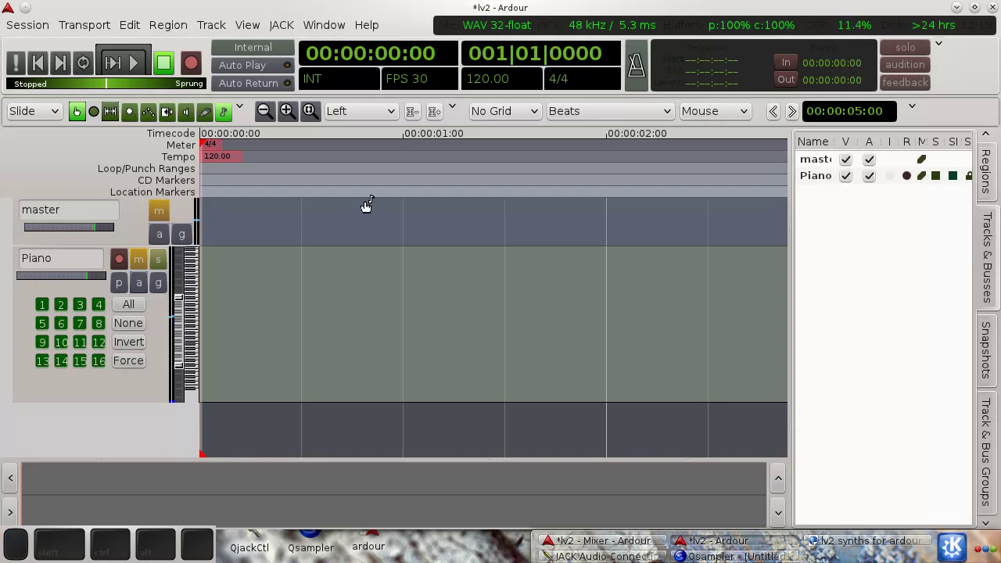
- Create a MIDI region on the Piano track starting at the session beginning, ready for note editing
left_click(289, 11)
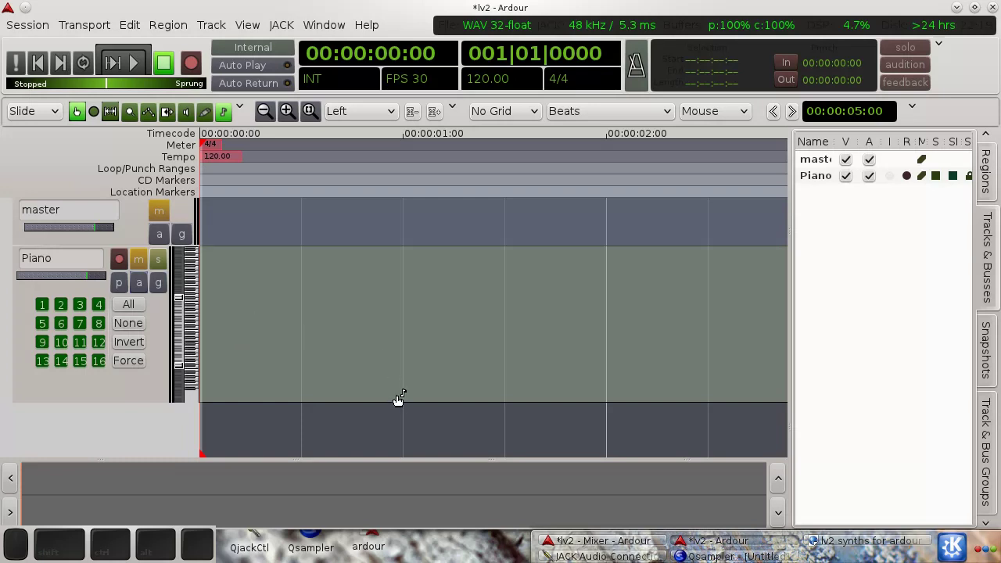
key("Home")
left_click(240, 344)
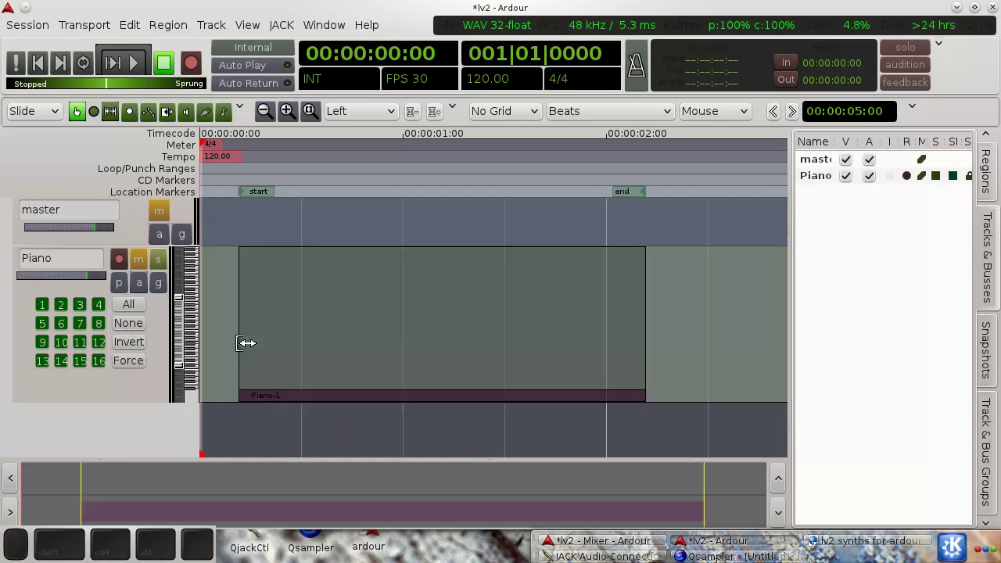
left_click_drag(372, 341, 306, 339)
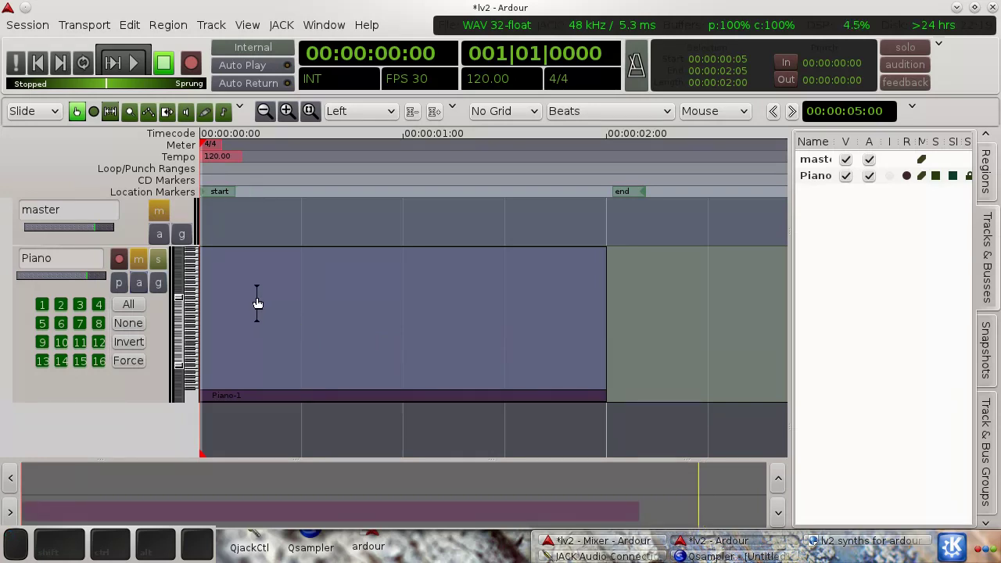
key("e")
key("d")
- Draw six short and long notes into the Piano-1 region and play them back briefly
left_click(238, 327)
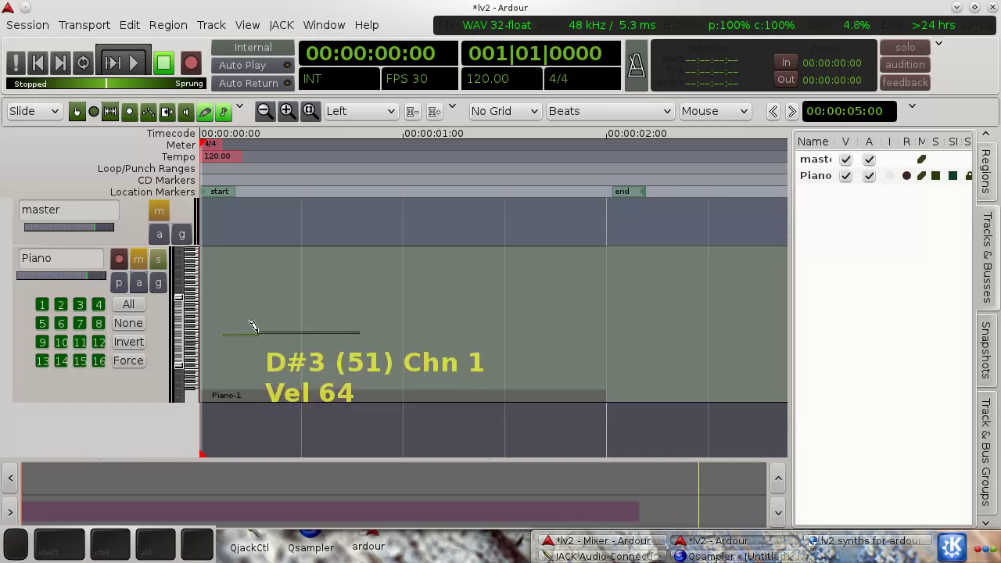
left_click(256, 322)
left_click_drag(278, 320, 419, 347)
left_click_drag(421, 347, 544, 299)
left_click(586, 363)
left_click(551, 356)
key("space")
key("space")
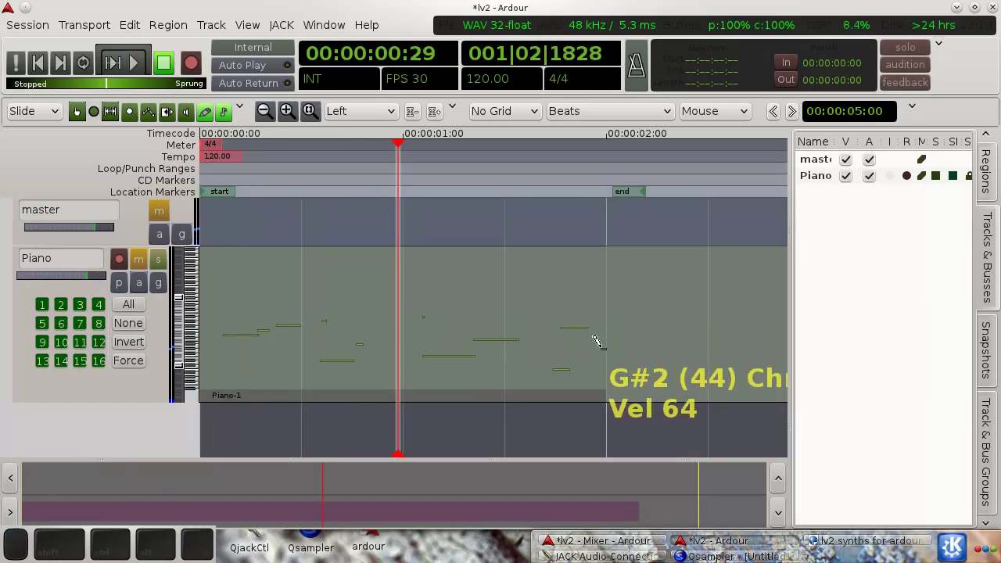
key("Home")
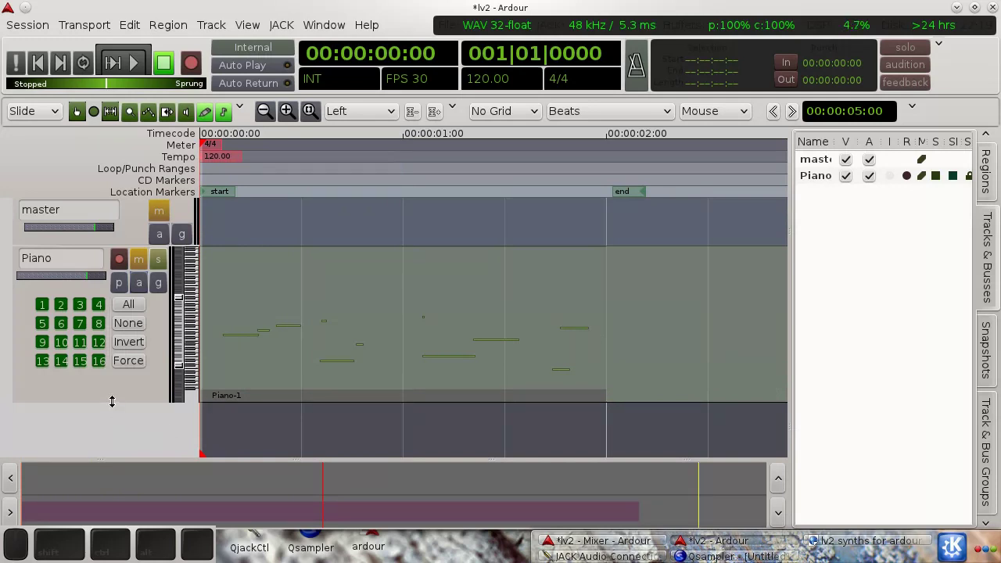
- Shrink the Piano track lane and bring up the Mixer window
left_click_drag(118, 394, 161, 300)
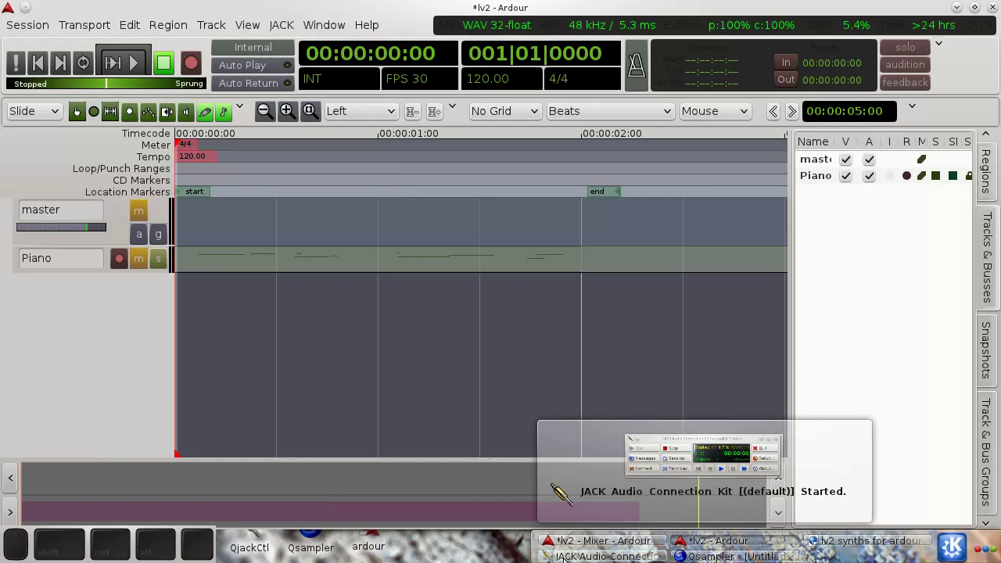
left_click(627, 543)
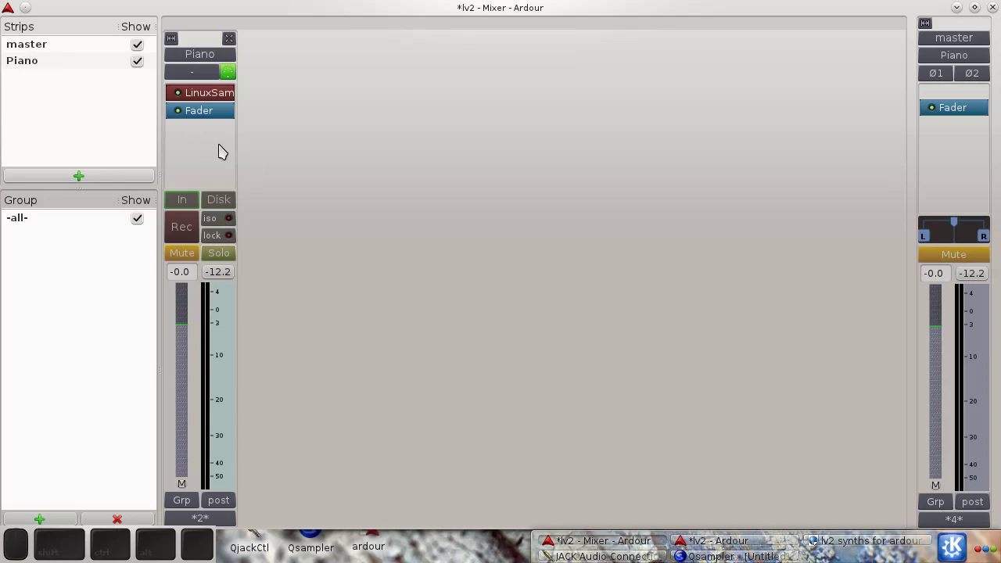
- Browse the Plugin Manager from the Piano strip, close it, and start adding a track or bus
right_click(217, 151)
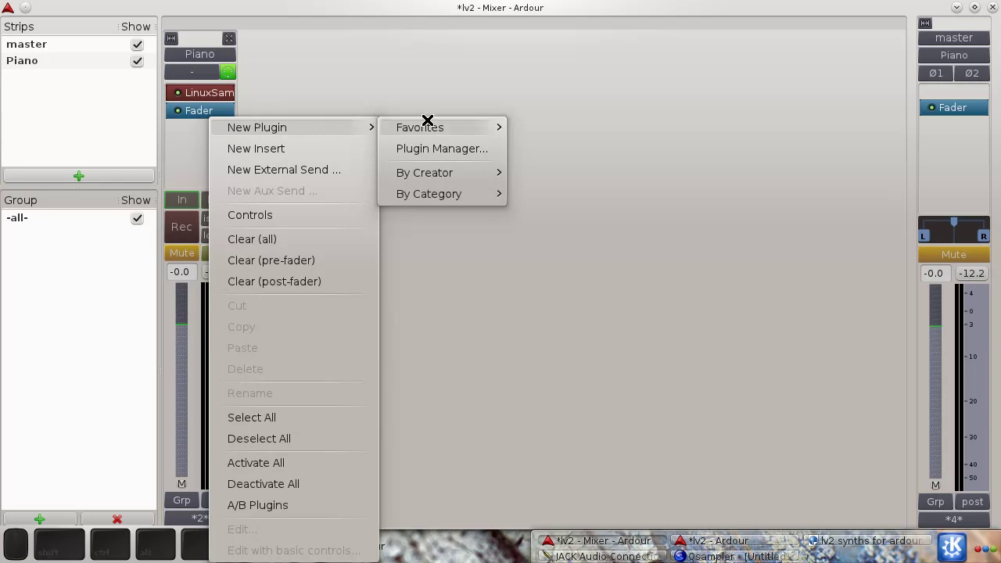
left_click(447, 151)
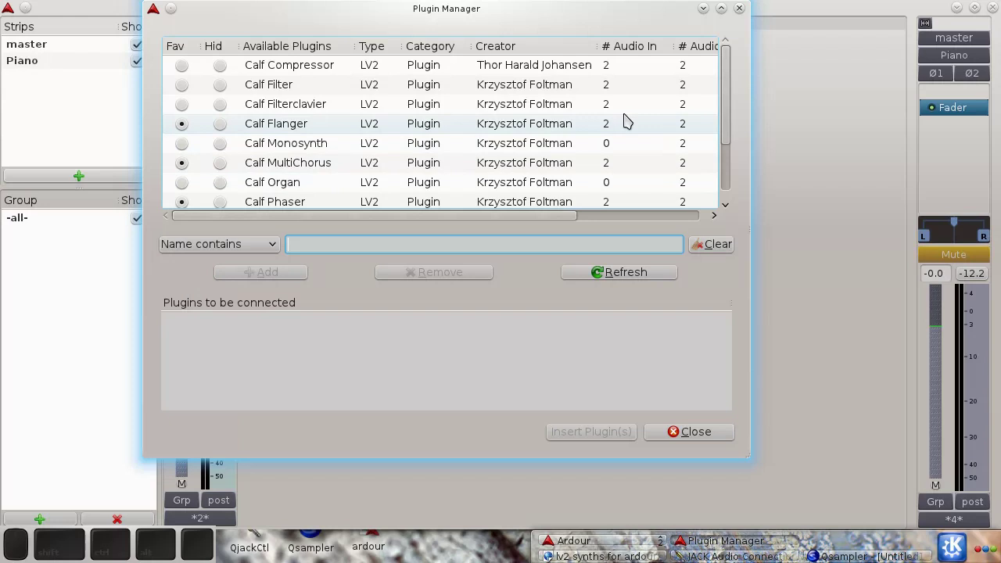
scroll("down", 3)
scroll("up", 3)
scroll("down", 3)
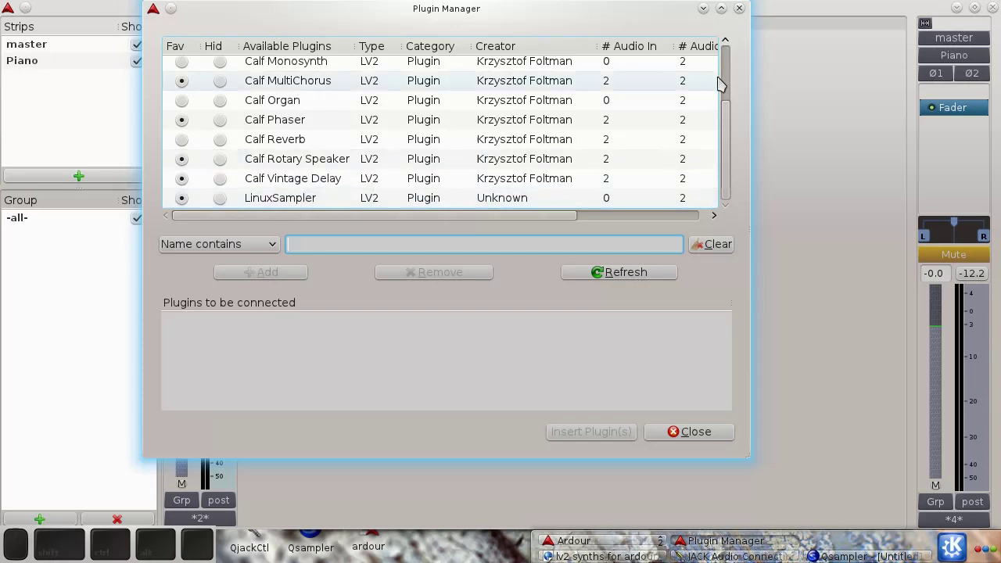
left_click(749, 12)
right_click(309, 211)
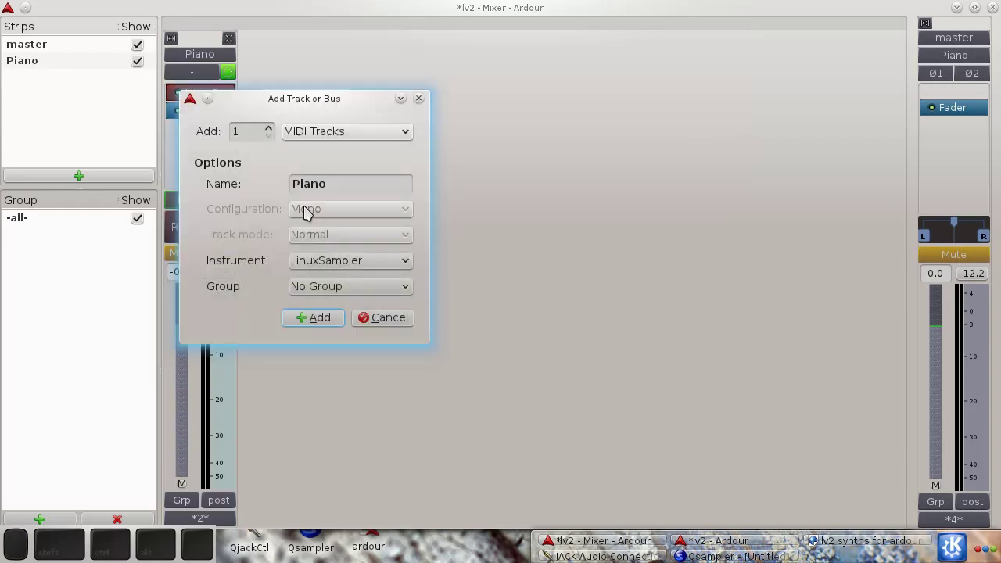
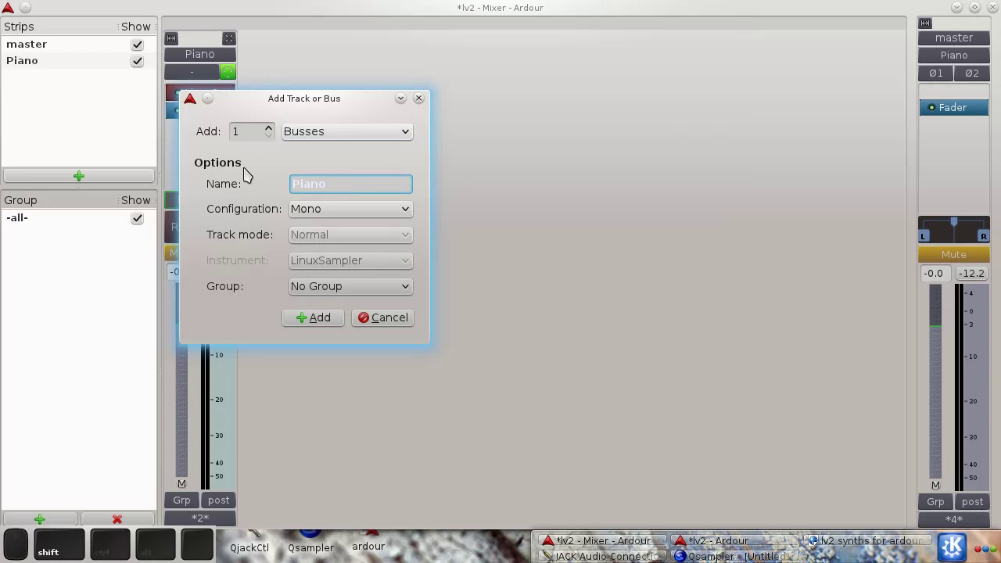
- Add a bus named Reverb and bring up its processor options in the Mixer
key("BackSpace")
key("BackSpace")
left_click(333, 327)
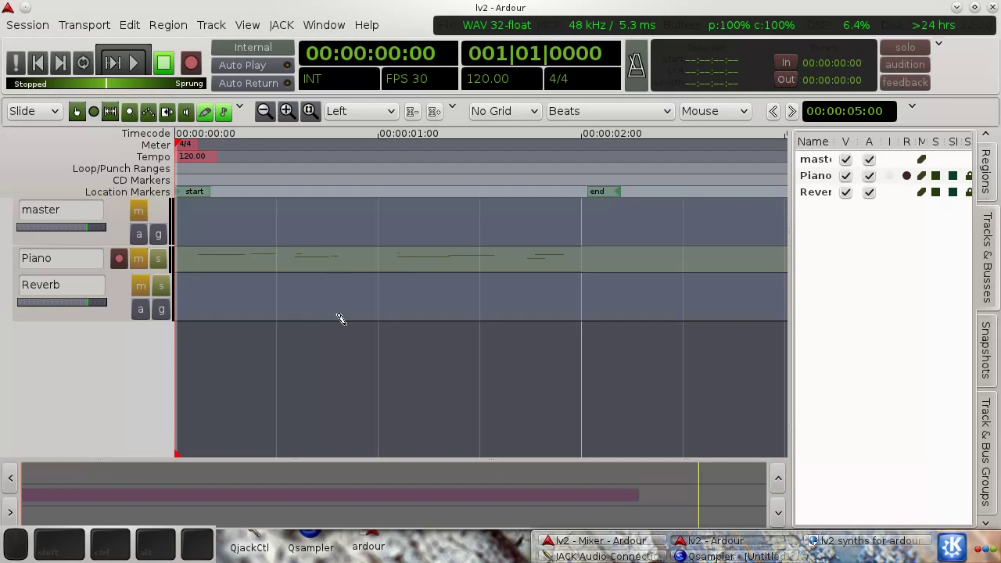
left_click(597, 542)
right_click(276, 157)
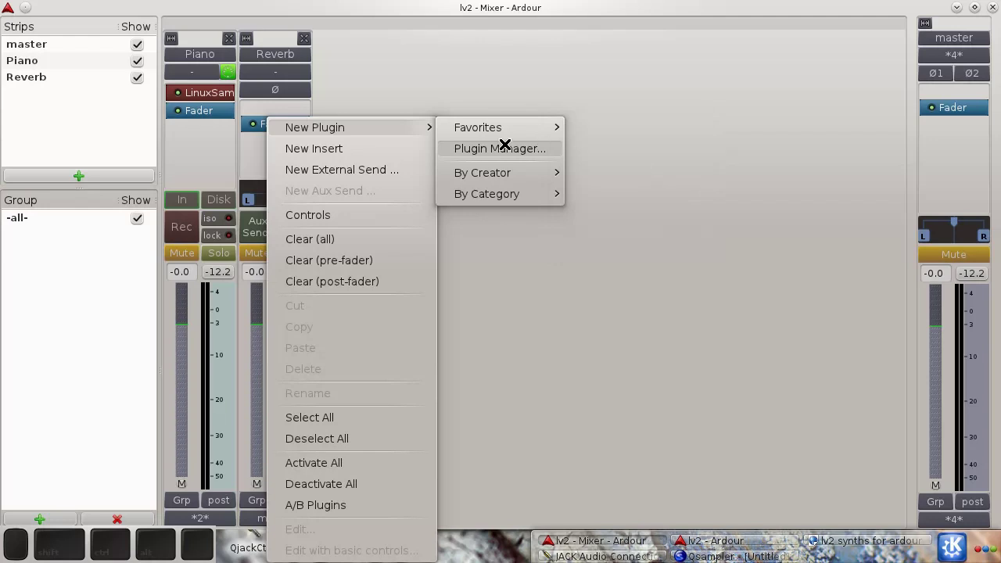
- Mark Calf Reverb as a favourite in the Plugin Manager
left_click(477, 147)
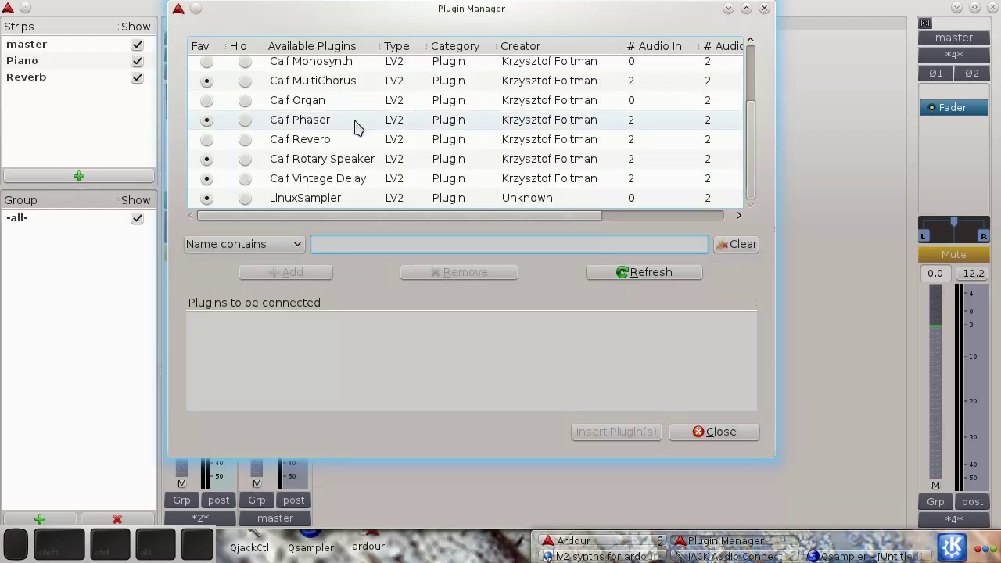
middle_click(360, 125)
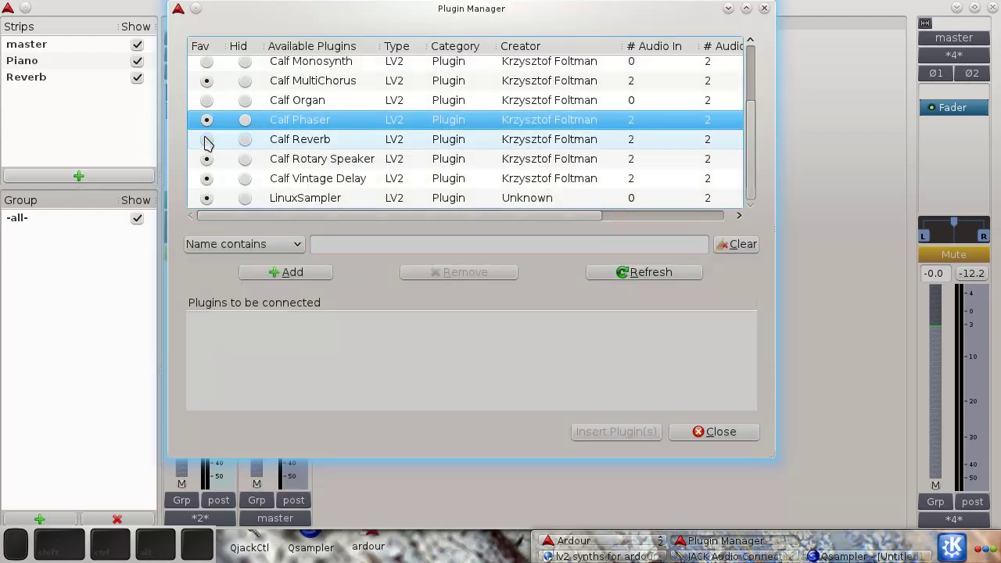
left_click(211, 143)
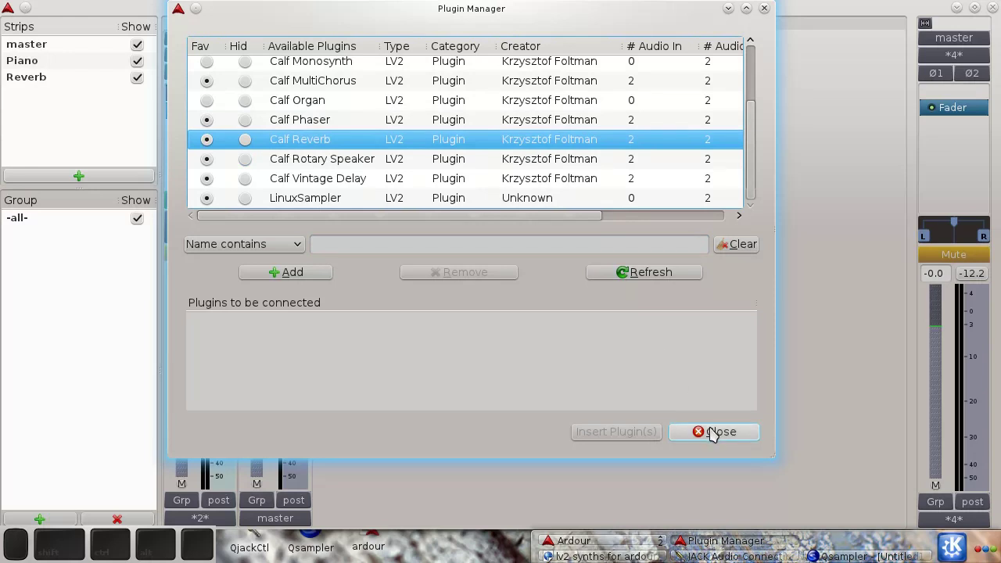
left_click(720, 434)
- Insert Calf Reverb from Favorites onto the Reverb bus strip
right_click(279, 139)
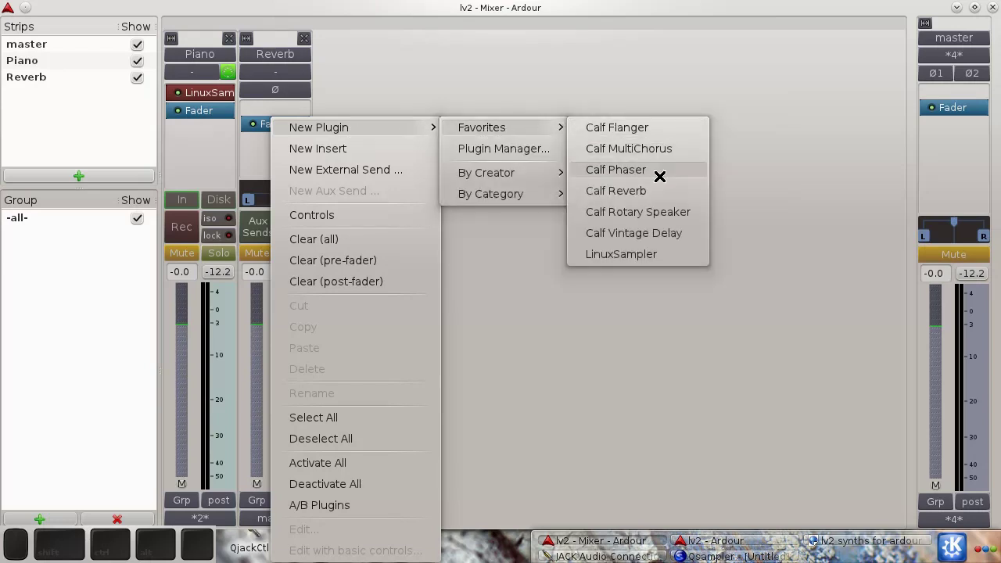
left_click(661, 190)
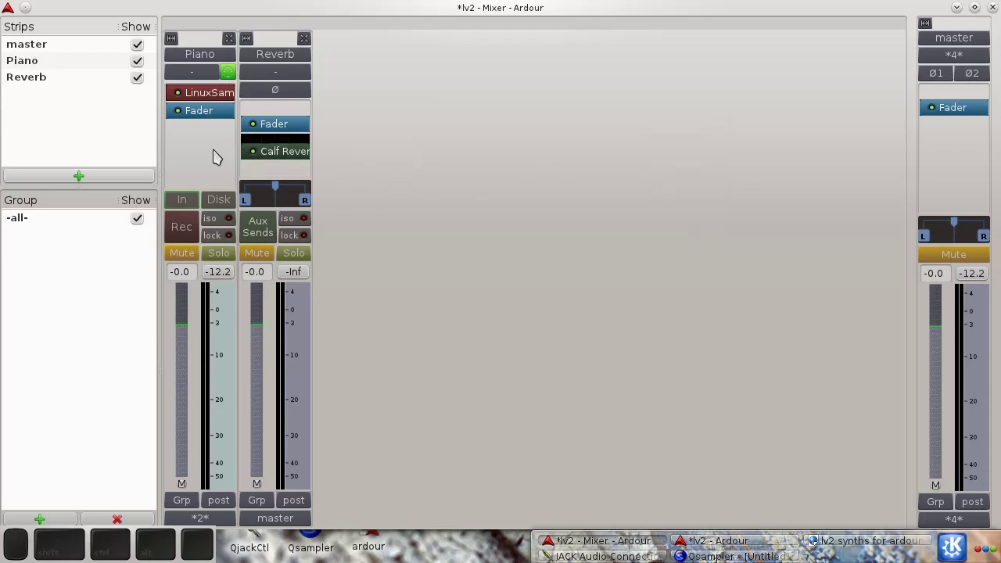
- Add an aux send from Piano to the Reverb bus and raise its send level
right_click(208, 154)
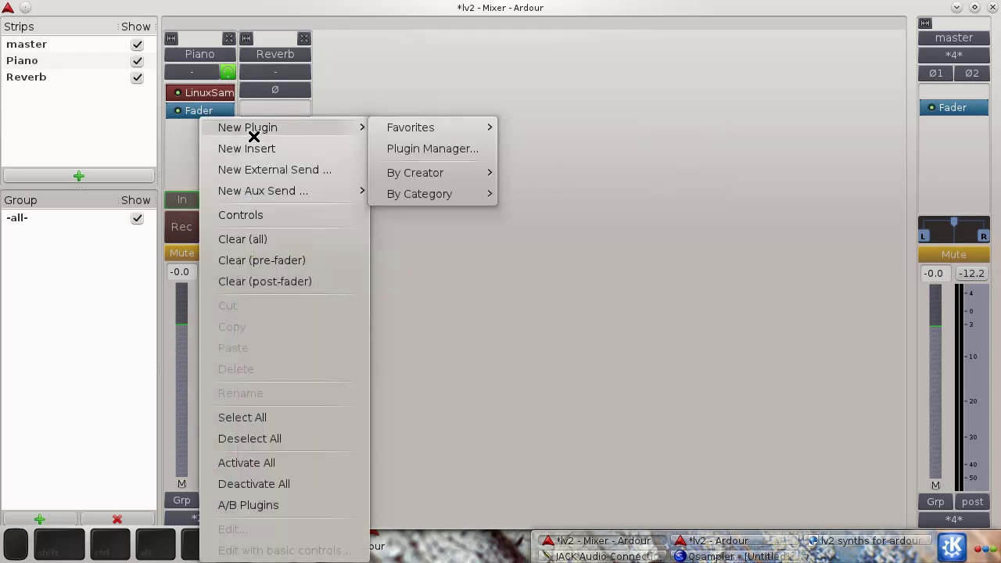
left_click(395, 190)
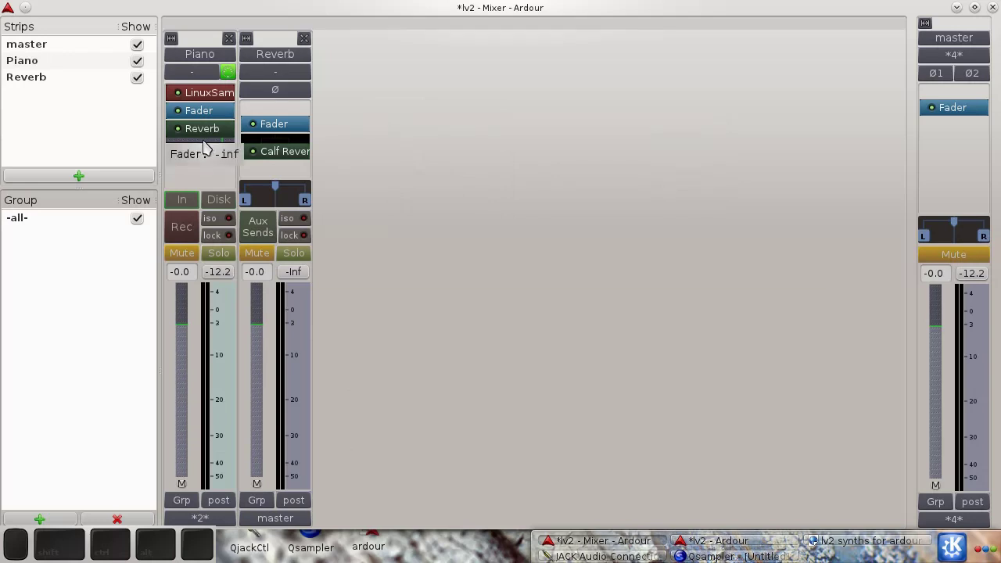
left_click(227, 144)
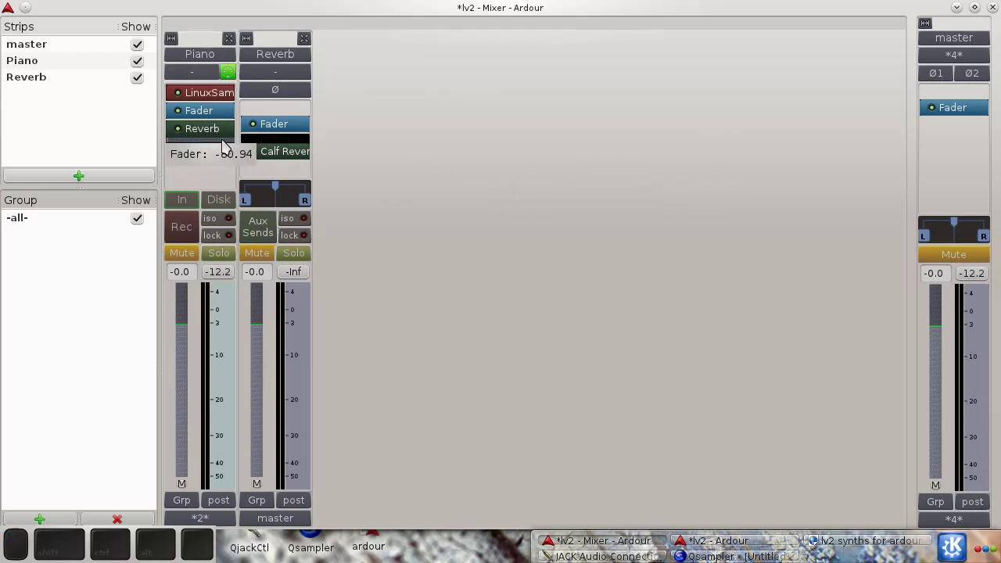
left_click_drag(234, 142, 358, 175)
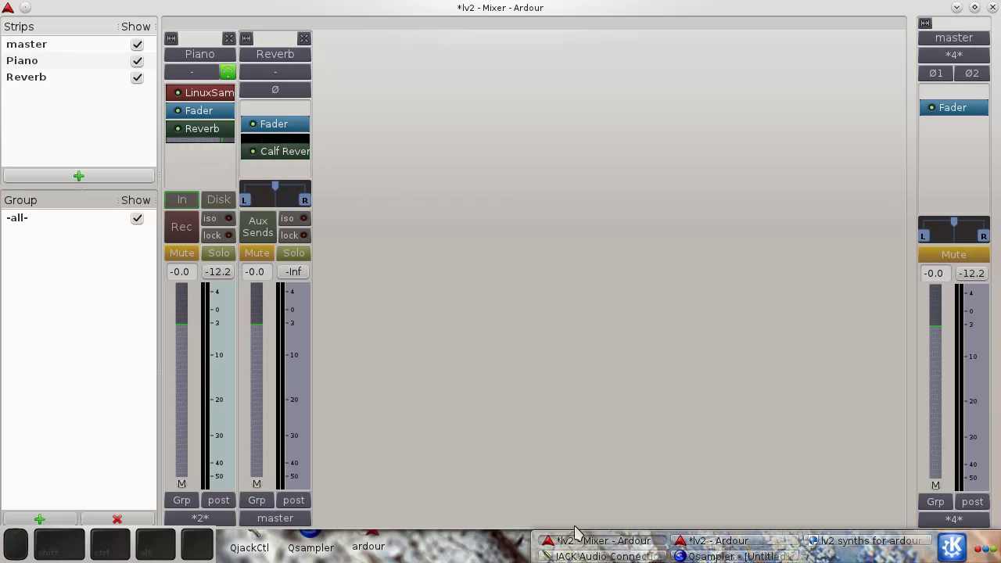
left_click(722, 547)
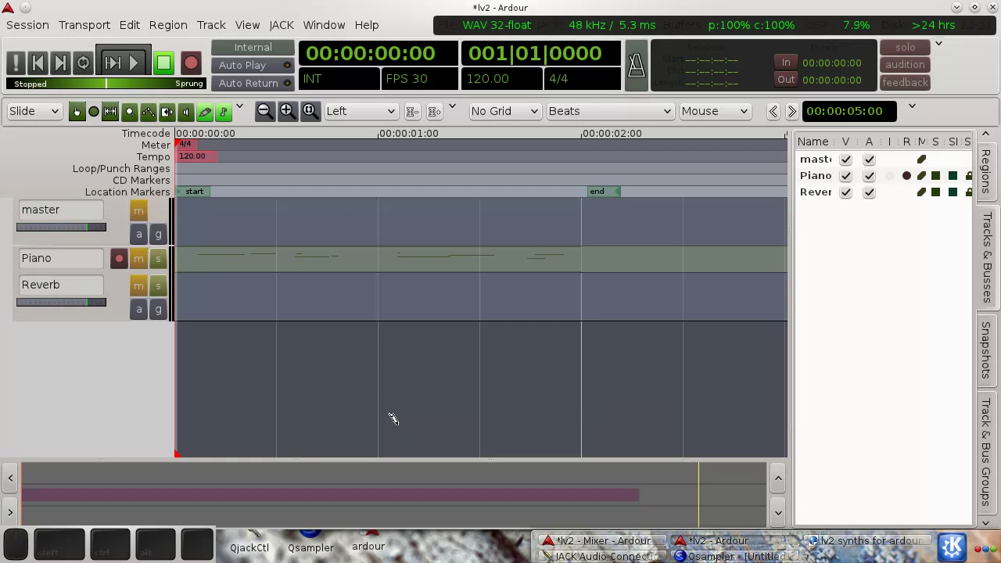
- Play the Piano notes, rewind to start, and shrink the Reverb bus lane height
key("Home")
key("space")
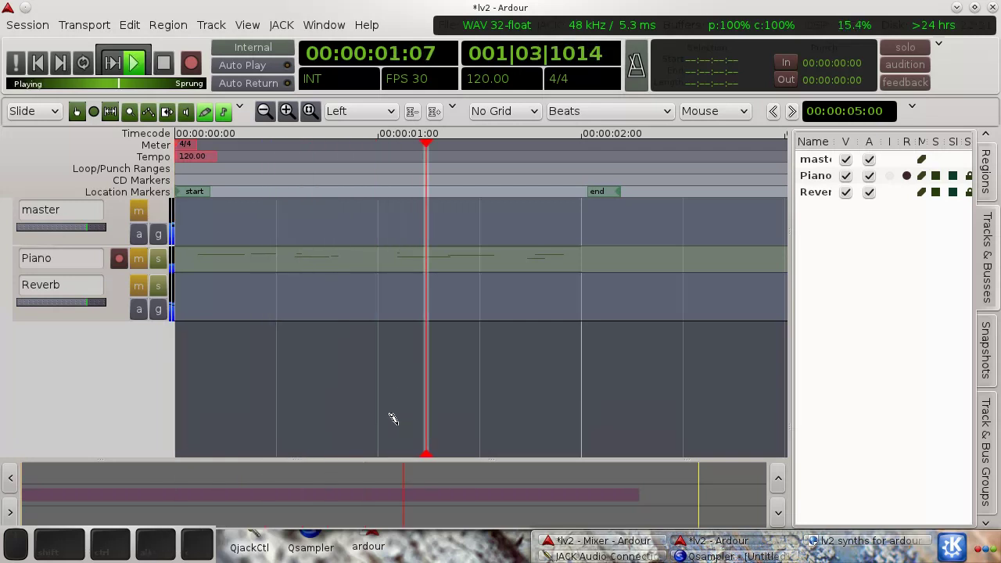
key("space")
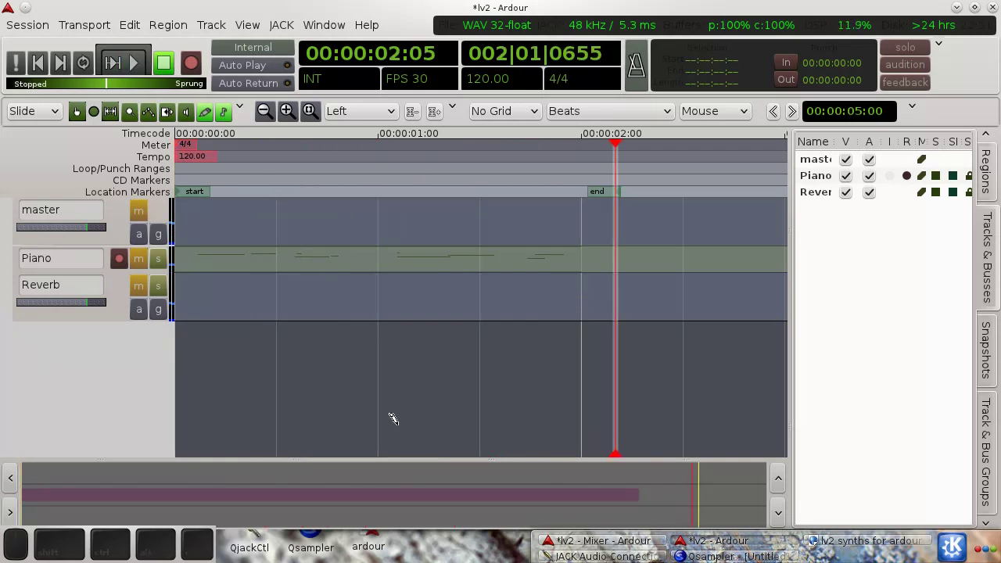
key("Home")
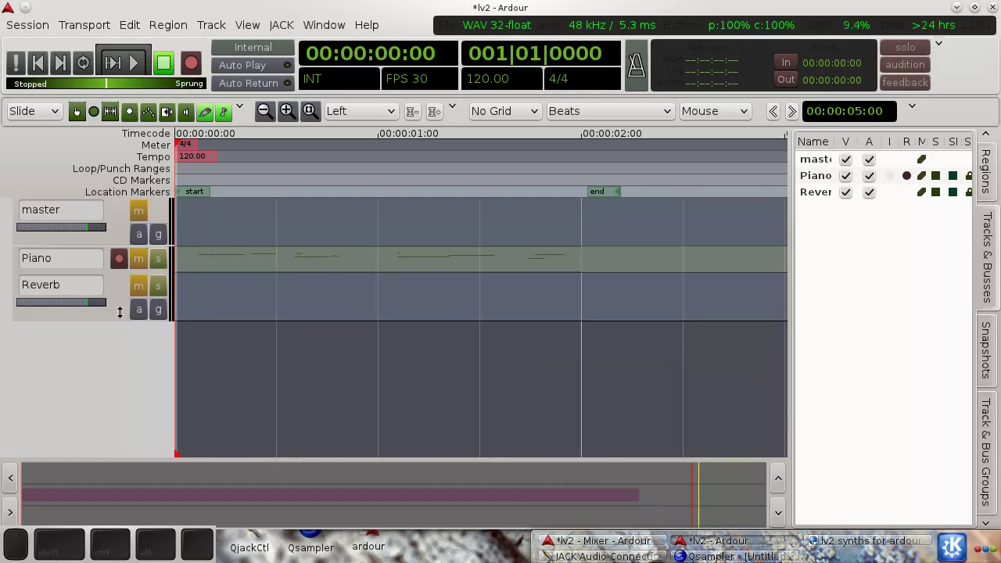
left_click_drag(105, 318, 166, 315)
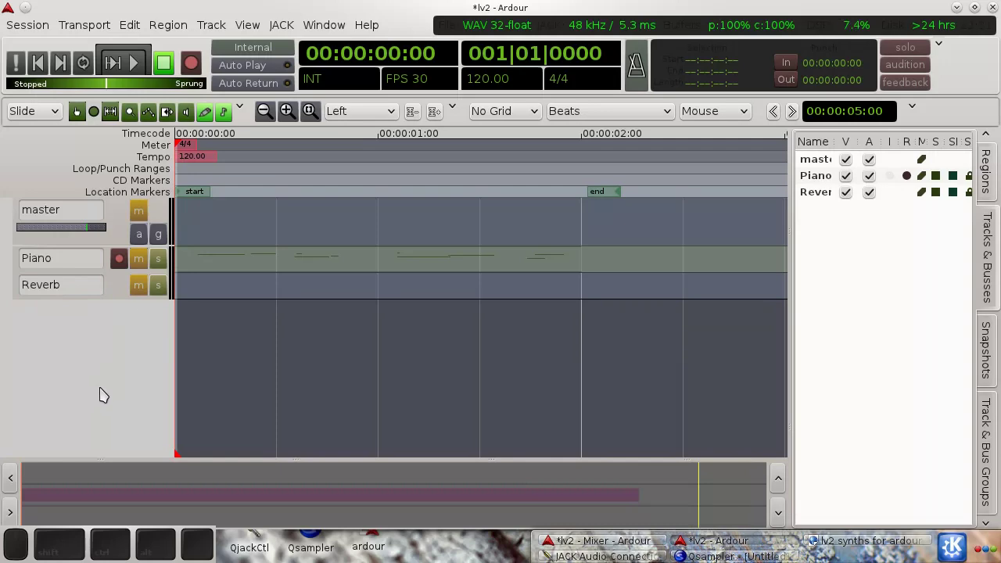
- Add a MIDI track named Drum with the LinuxSampler instrument
right_click(110, 324)
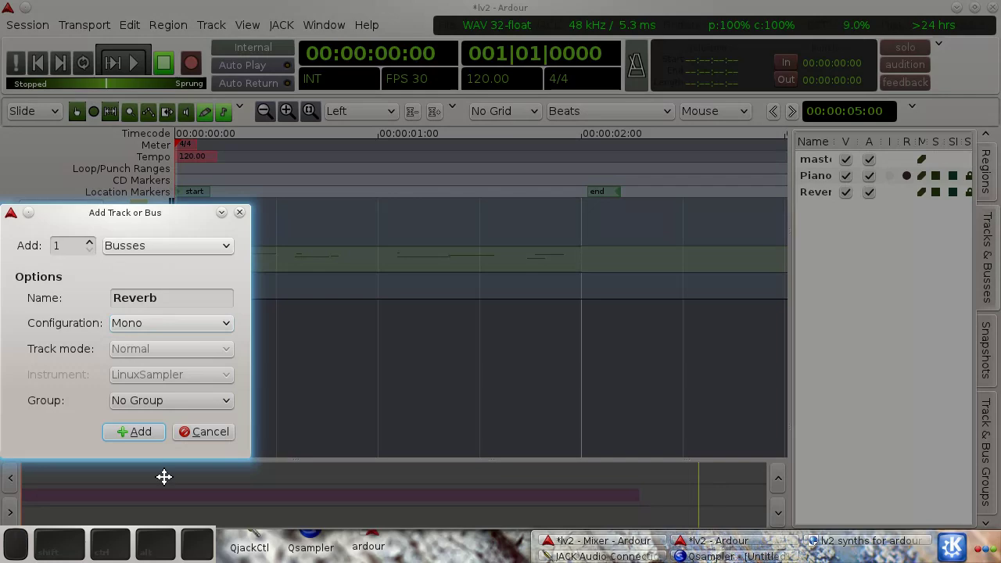
left_click(206, 421)
right_click(118, 343)
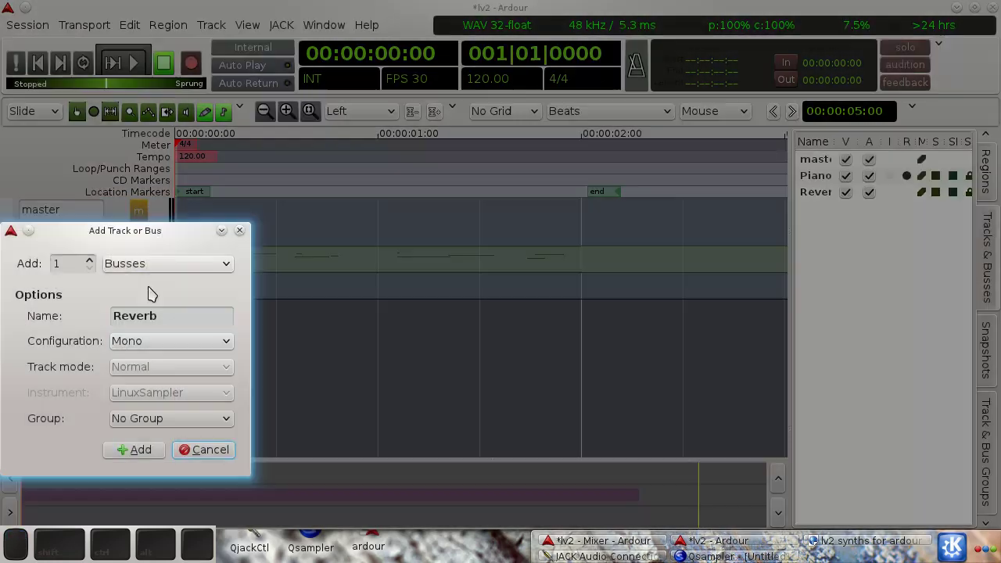
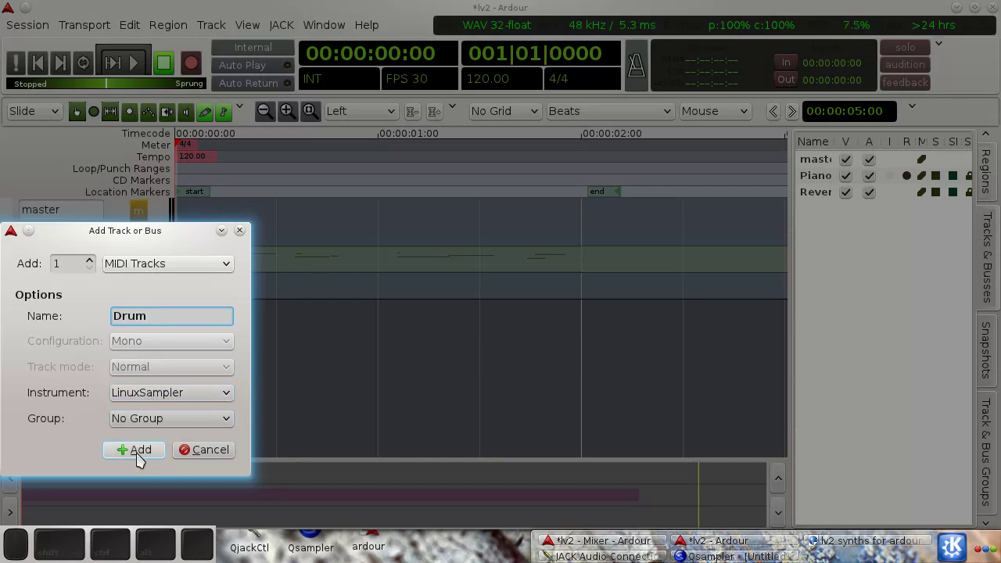
left_click(142, 457)
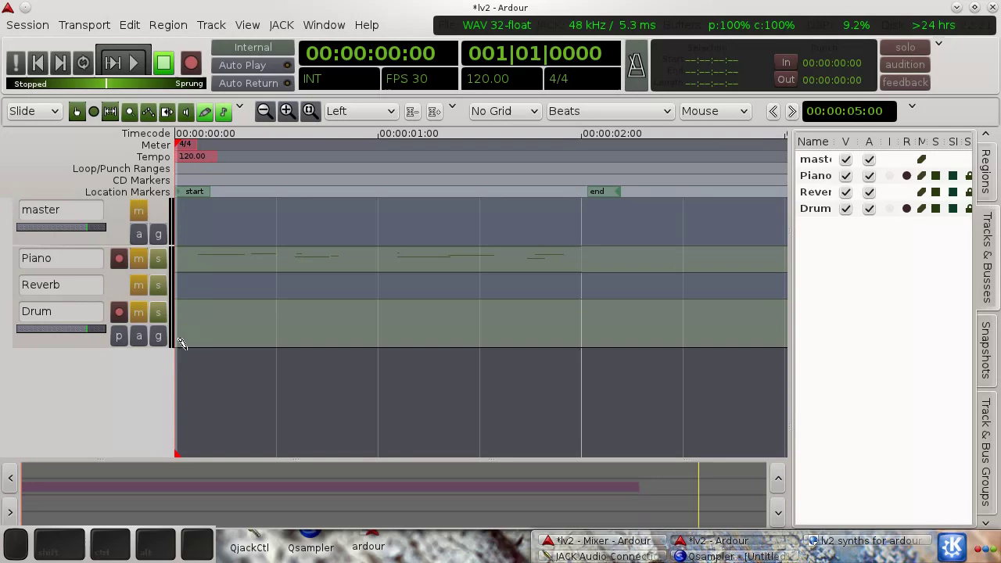
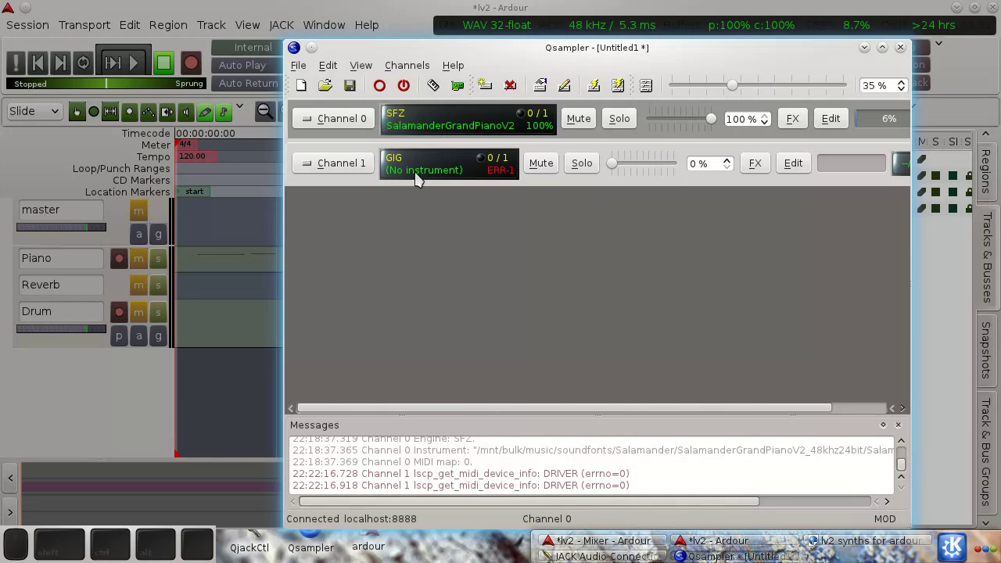
- Browse Channel 1's setup to the Salamander ALL.sfz instrument file
right_click(425, 175)
left_click(506, 230)
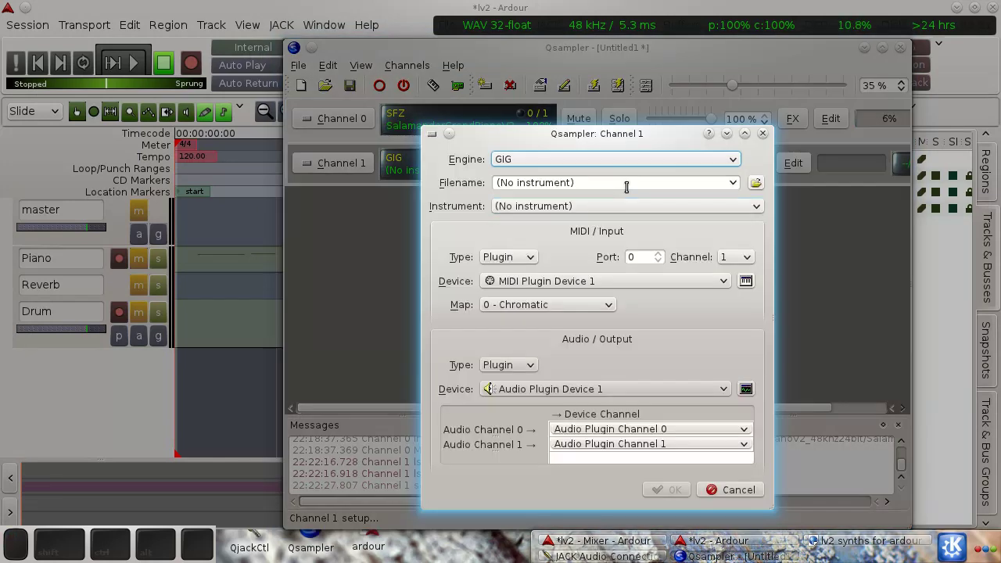
left_click_drag(732, 168, 739, 197)
left_click(760, 187)
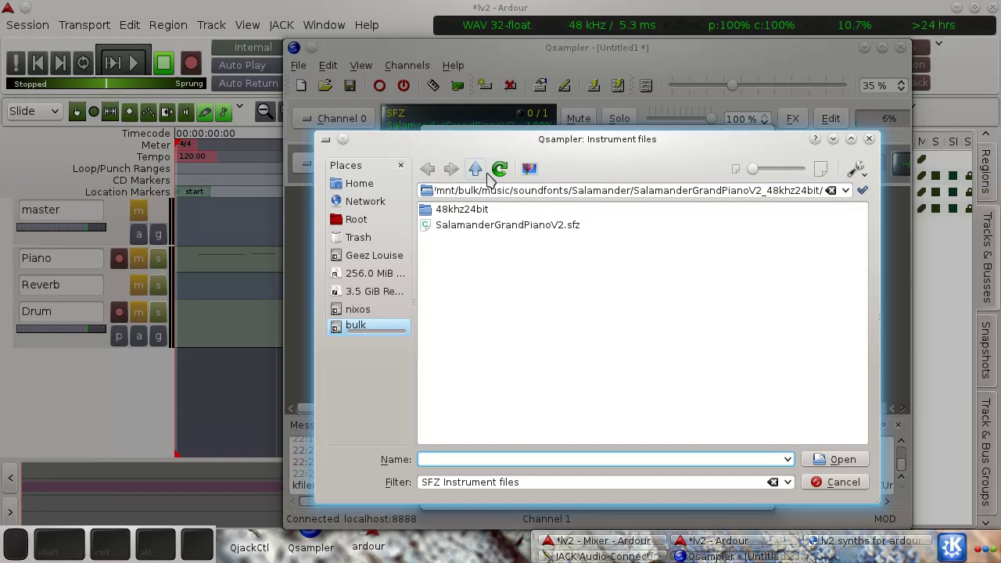
left_click(484, 174)
left_click(474, 243)
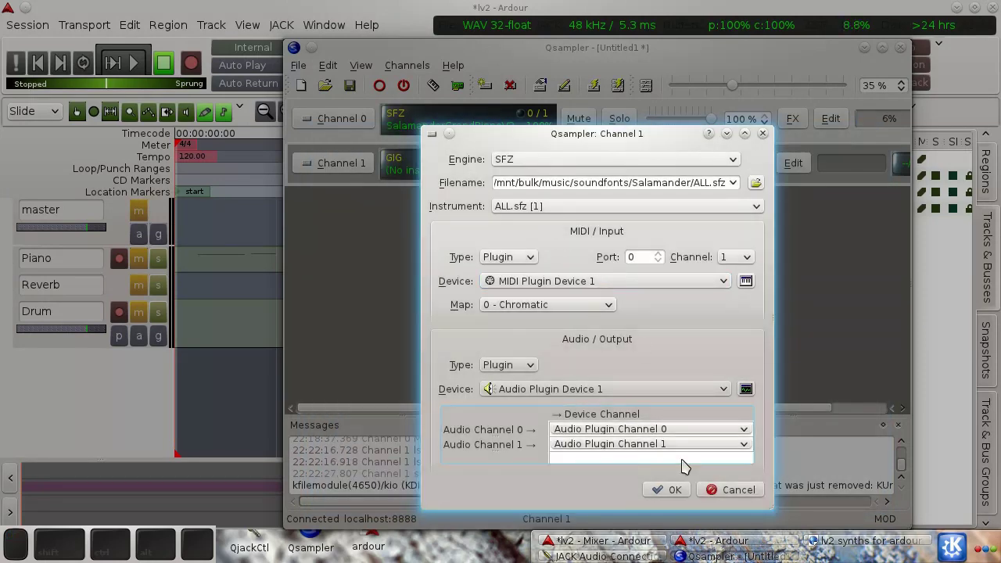
- Apply the Channel 1 settings and dismiss the settings-could-not-be-set error
left_click(602, 491)
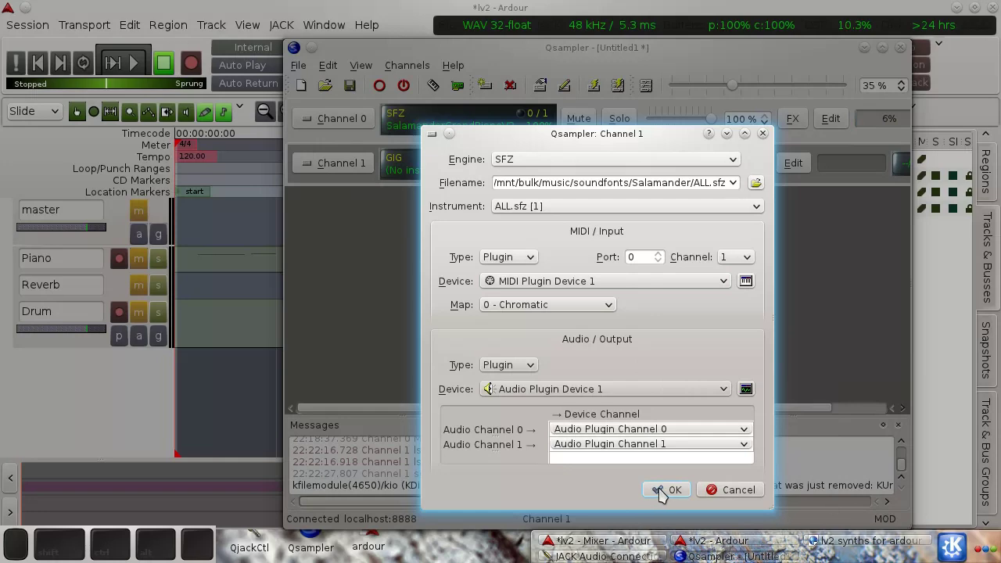
left_click(667, 492)
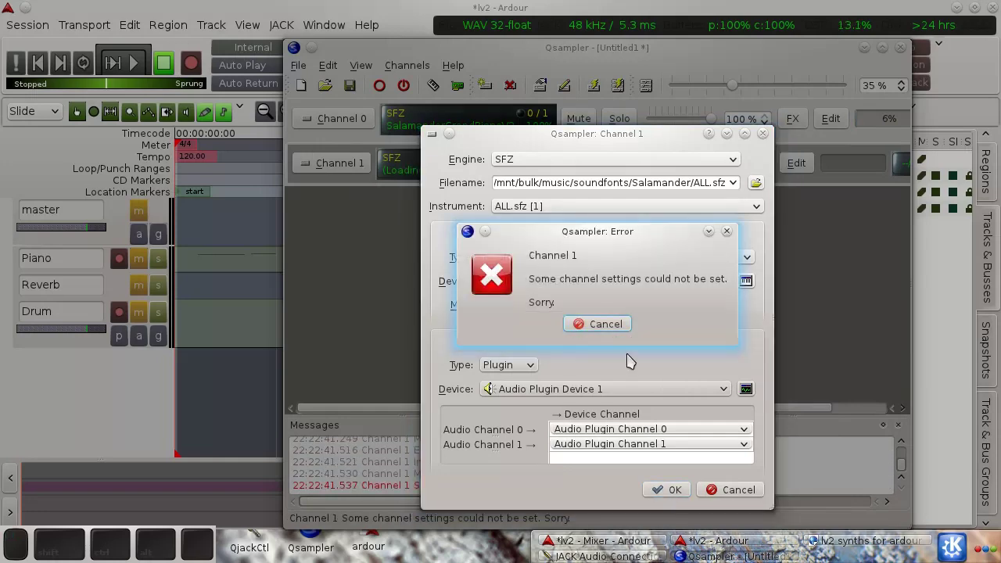
left_click(606, 328)
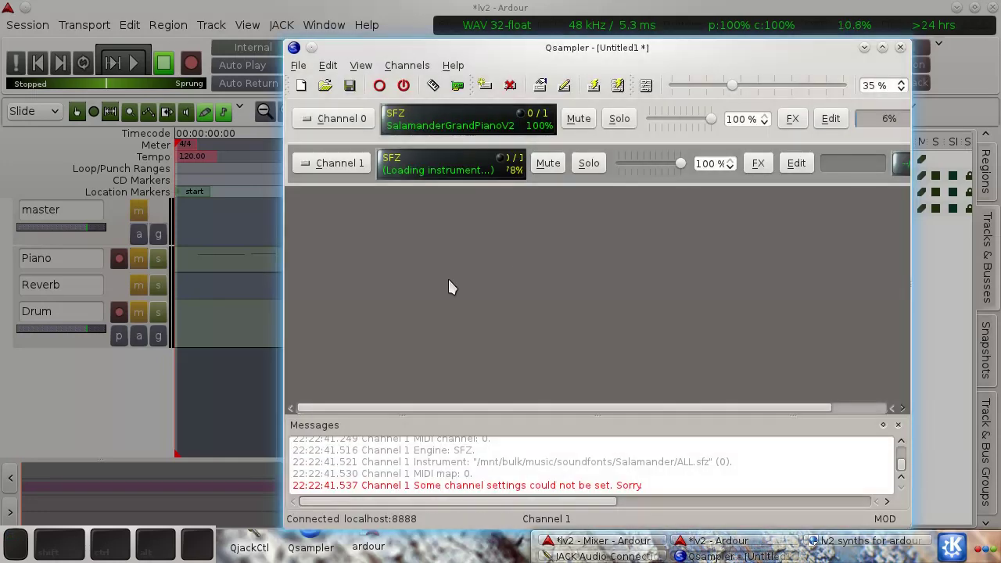
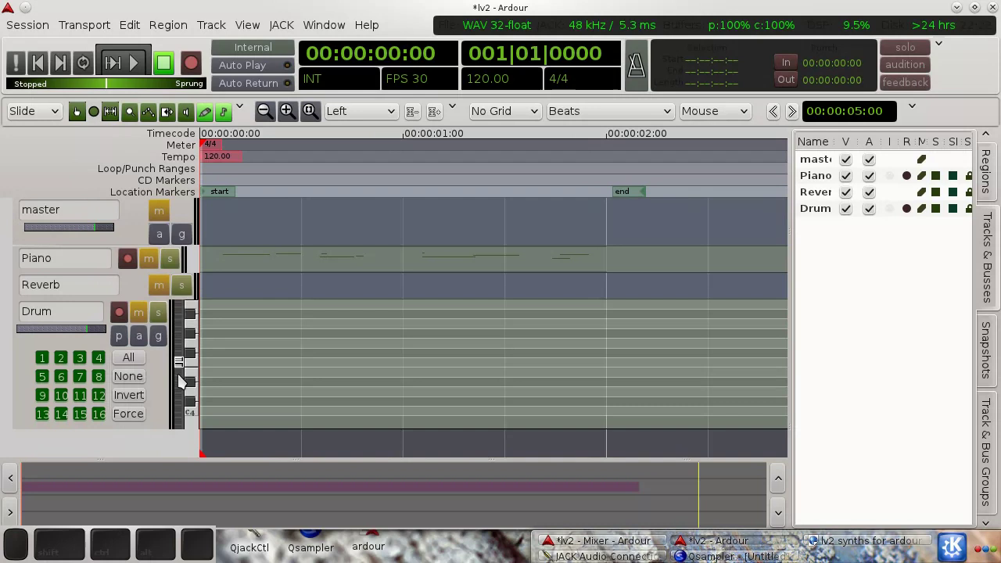
- Widen the Drum note range and draw drum notes into the Drum-1 region
left_click(185, 372)
left_click_drag(201, 378, 208, 387)
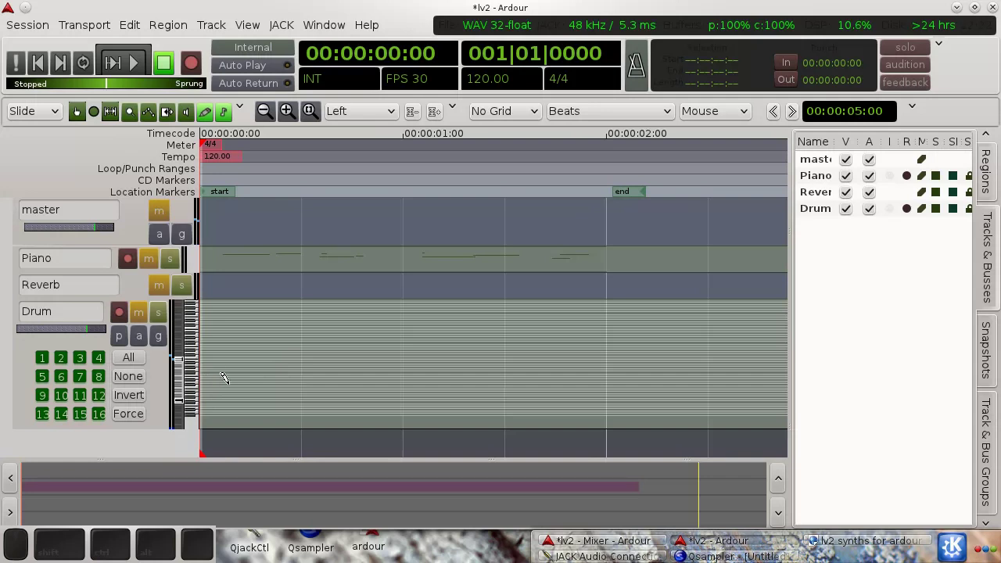
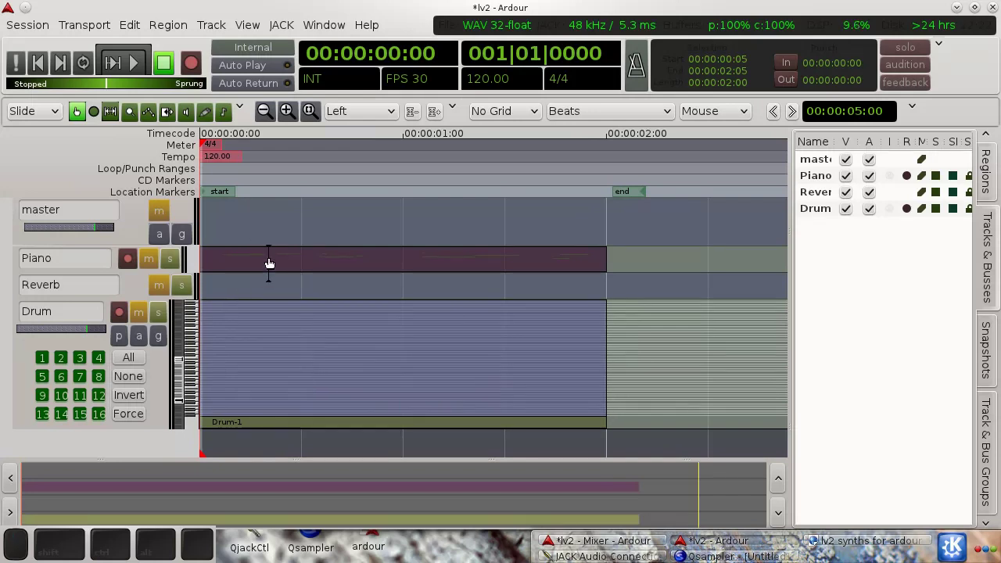
key("e")
key("d")
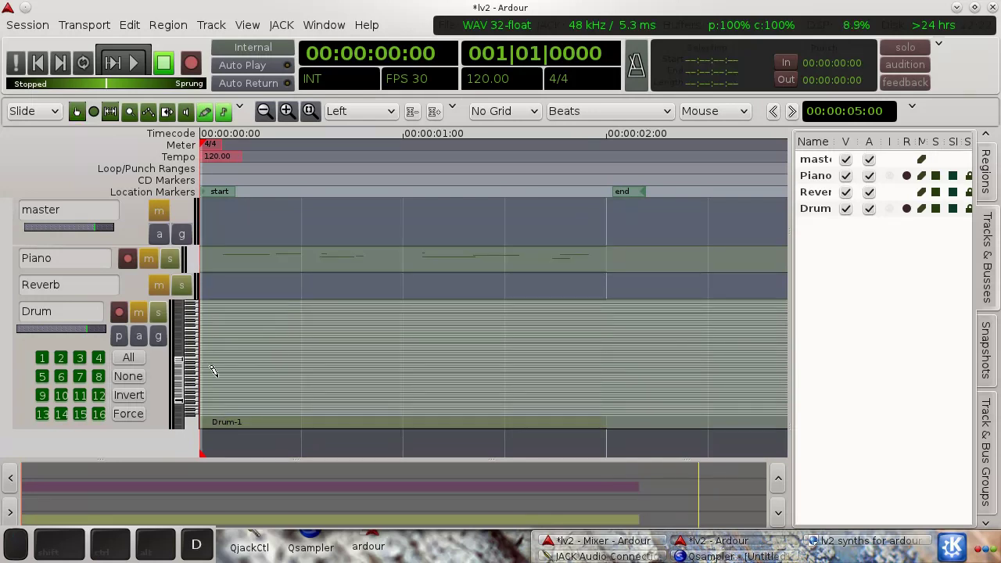
left_click(216, 370)
left_click_drag(261, 368, 664, 389)
- Play the drum pattern from the start, then save the session
key("Home")
key("End")
key("Home")
key("space")
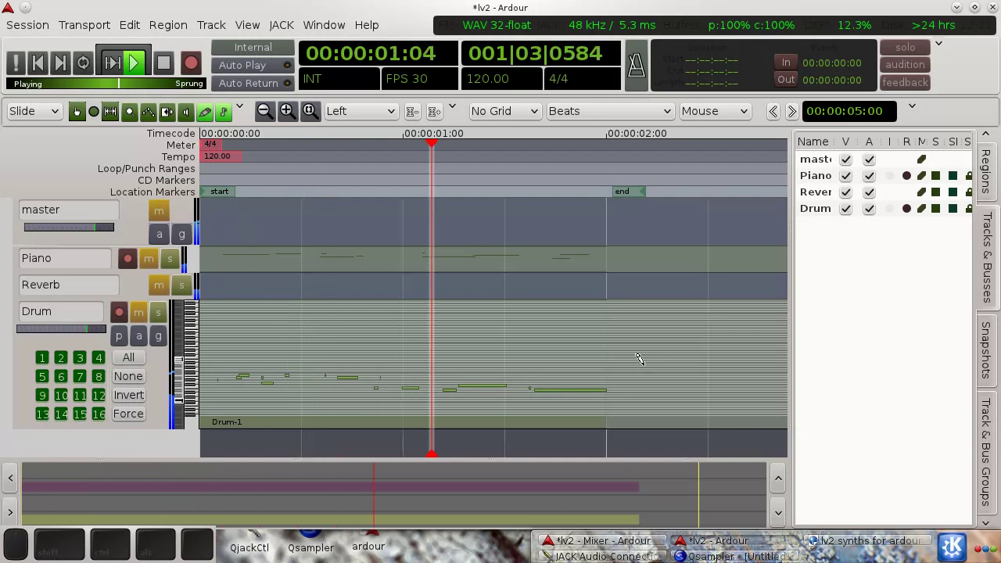
key("space")
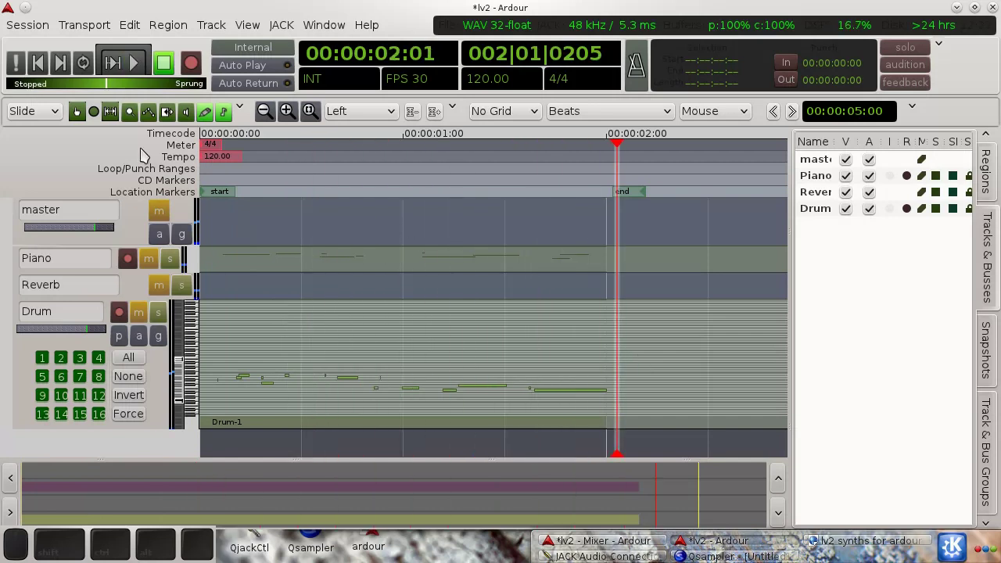
left_click(37, 31)
left_click(74, 143)
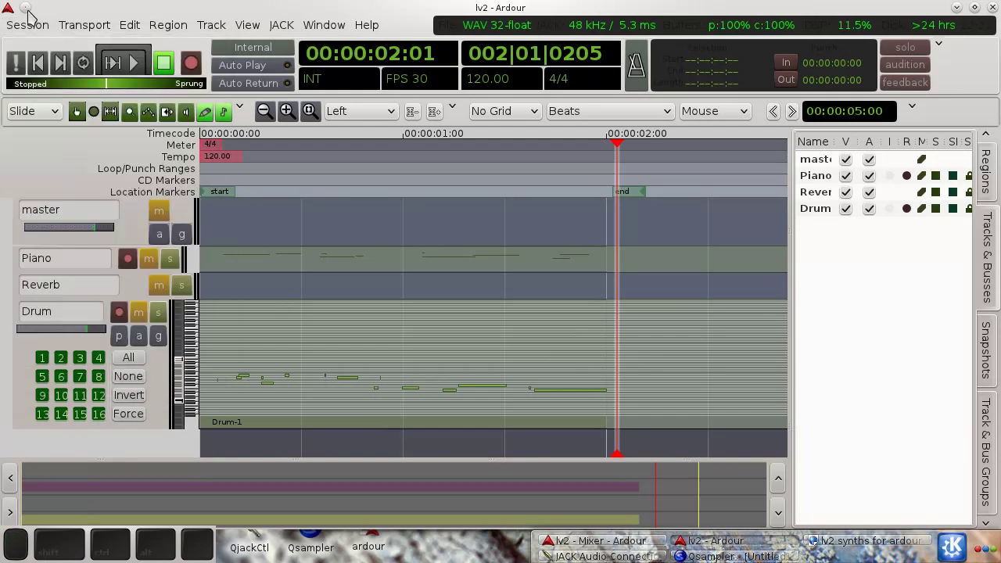
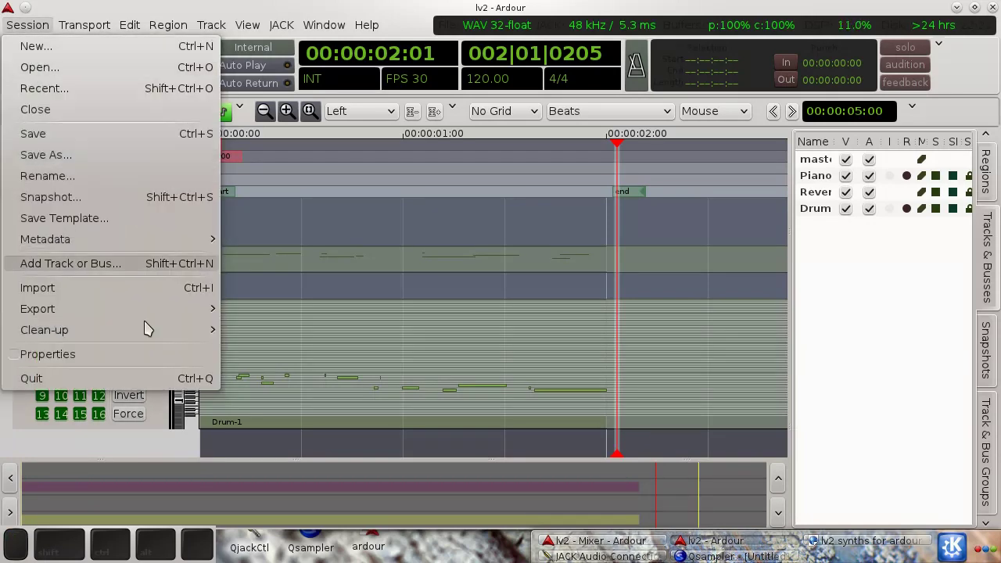
- Quit Ardour, close Qsampler discarding its changes, and relaunch Ardour
left_click(123, 382)
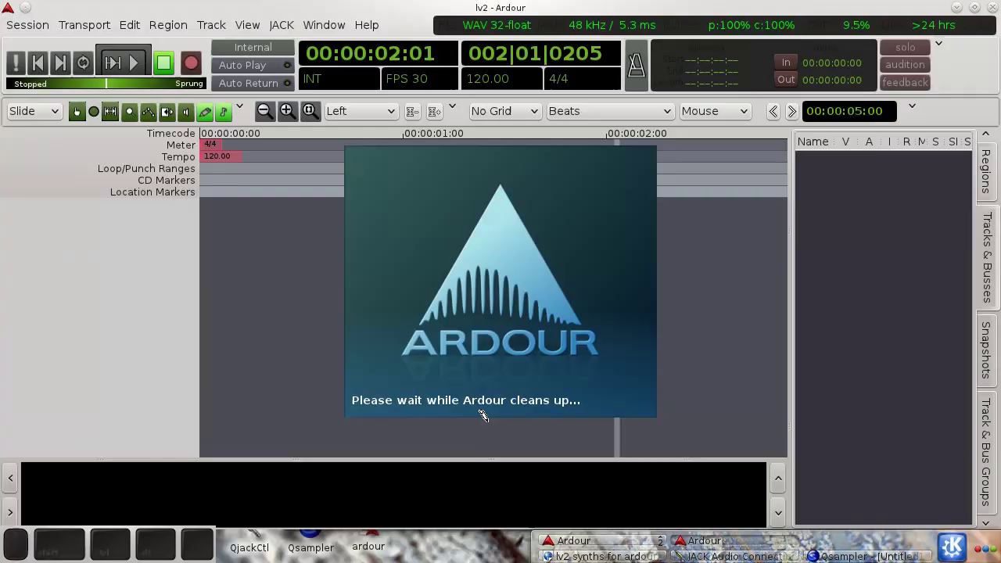
left_click(612, 323)
left_click(905, 51)
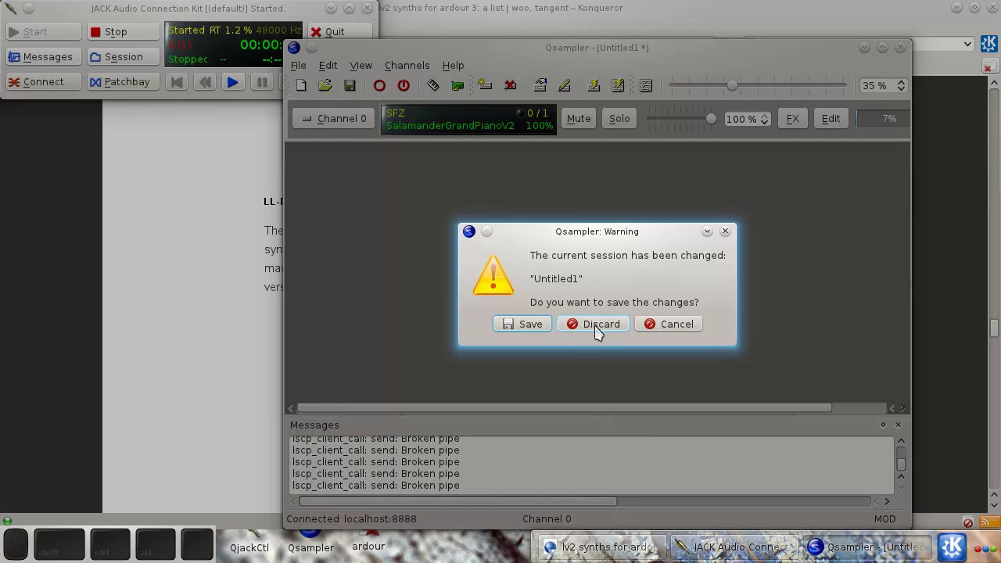
left_click(607, 326)
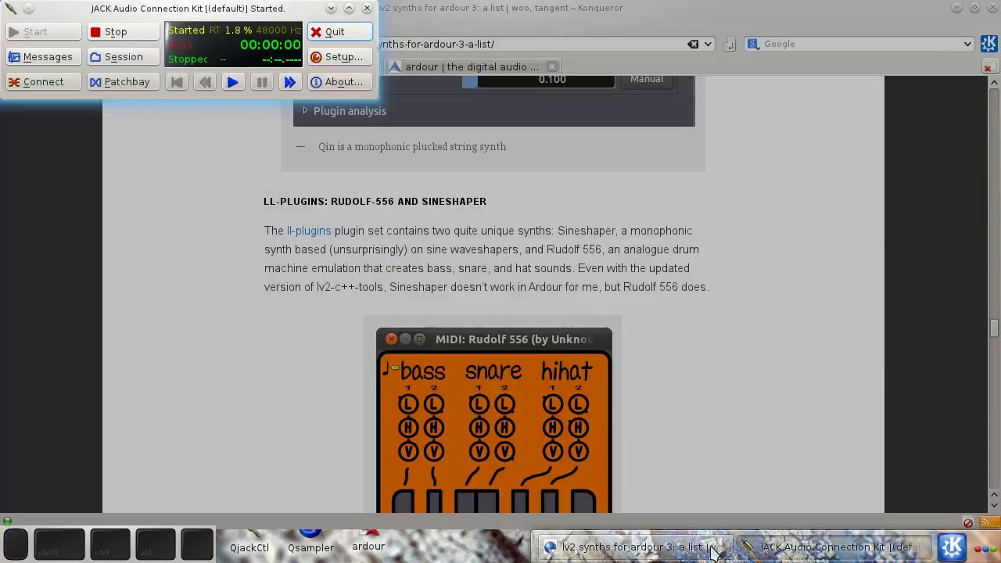
left_click(427, 552)
- Open the existing lv2 session and play it from the start
left_click(385, 542)
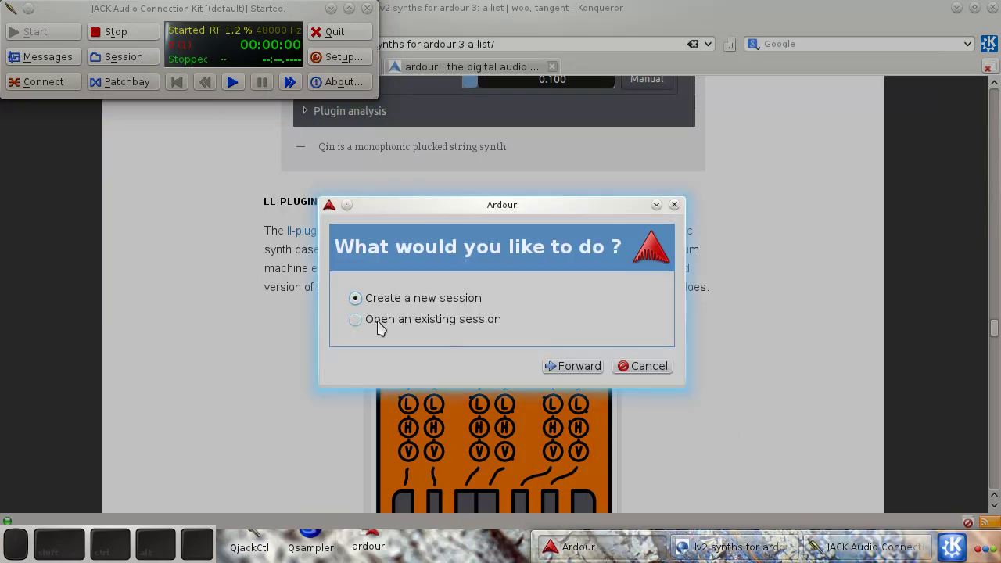
left_click(380, 325)
left_click(570, 368)
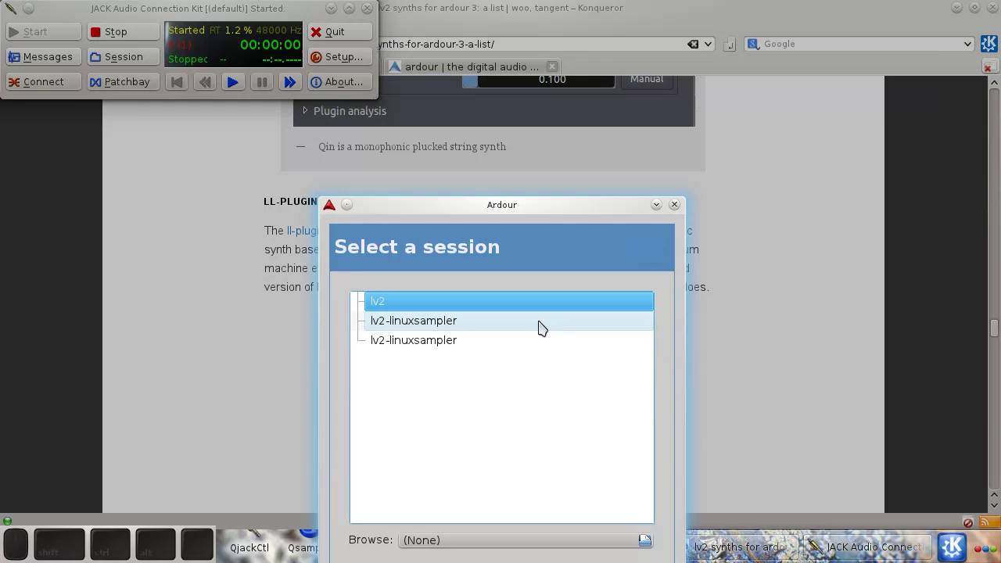
left_click(394, 304)
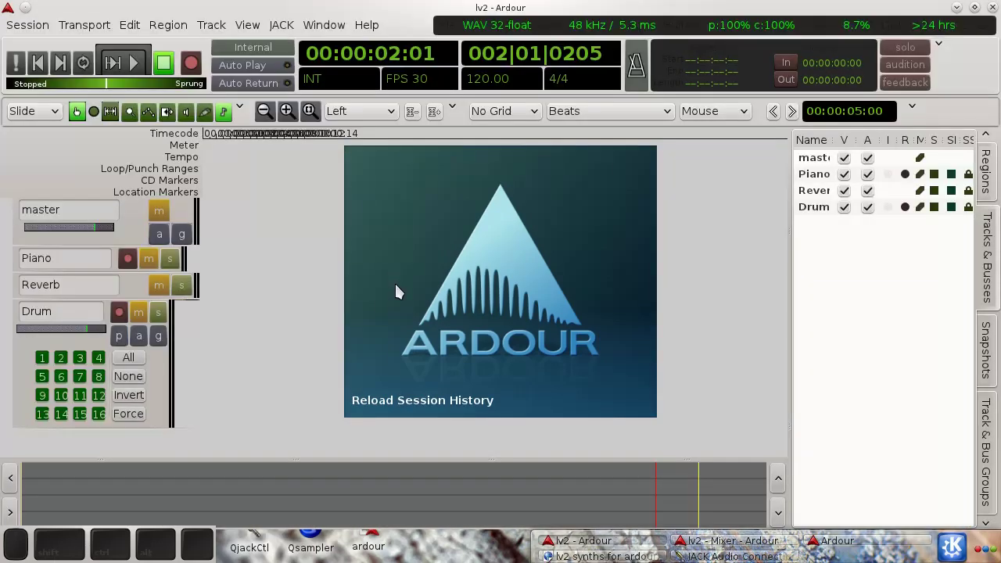
key("Home")
key("space")
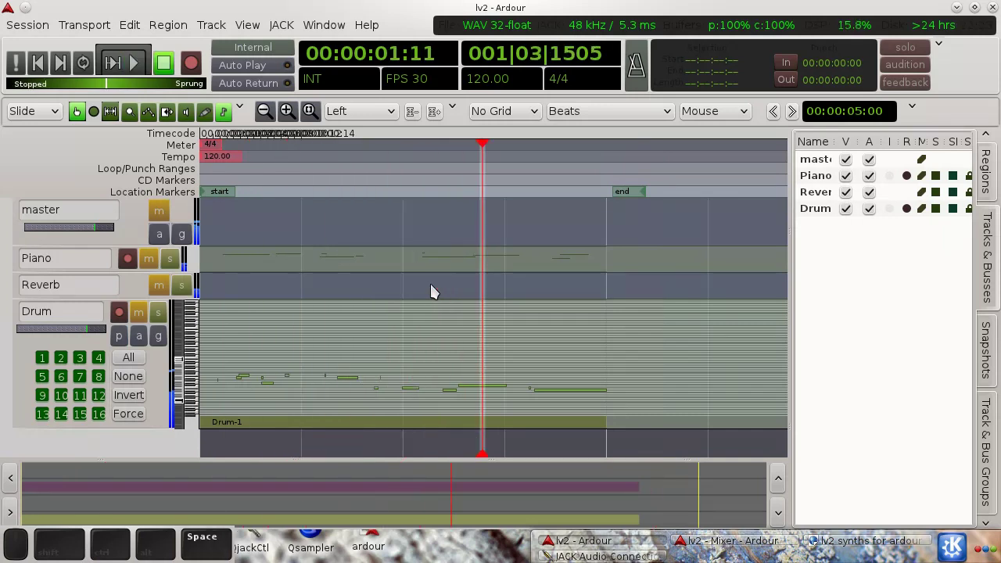